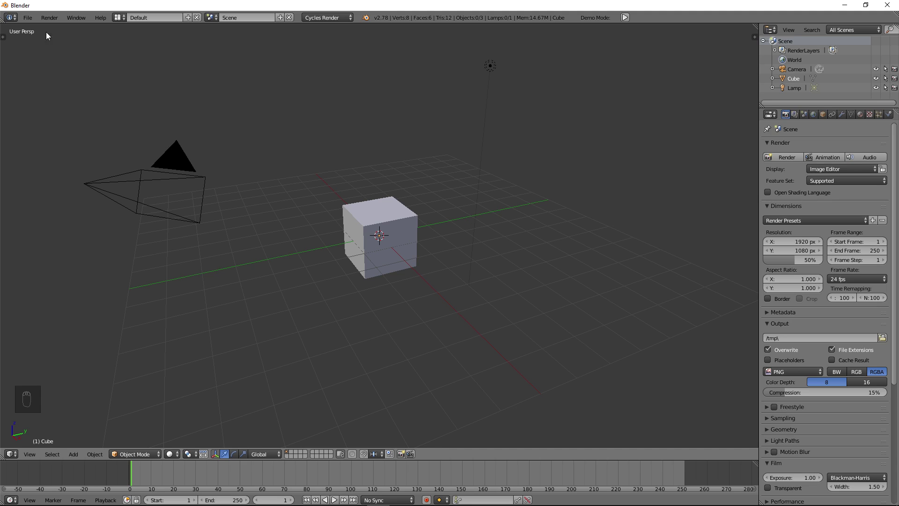
Delete the camera and lamp, leaving only the default cube, and zoom in on it.
drag(34, 22, 489, 74)
drag(489, 73, 375, 222)
key(x)
drag(408, 254, 367, 256)
drag(367, 257, 428, 263)
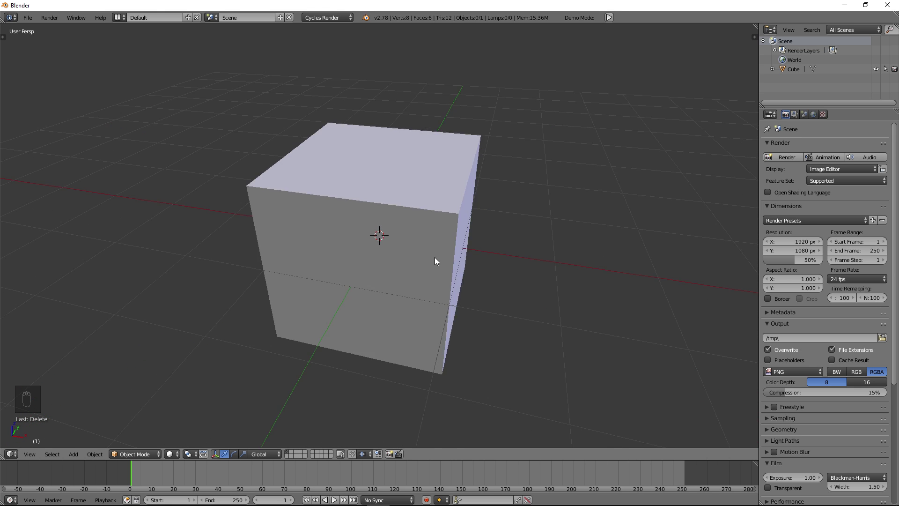
Scale the cube to 0.1 on every axis with the transform panel shown, then frame it in view.
drag(334, 19, 348, 52)
drag(458, 204, 456, 203)
key(n)
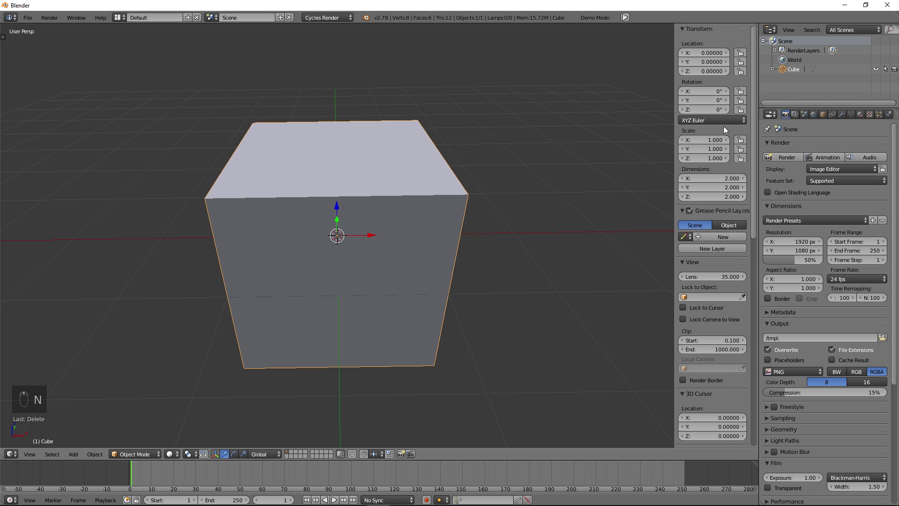
click(362, 192)
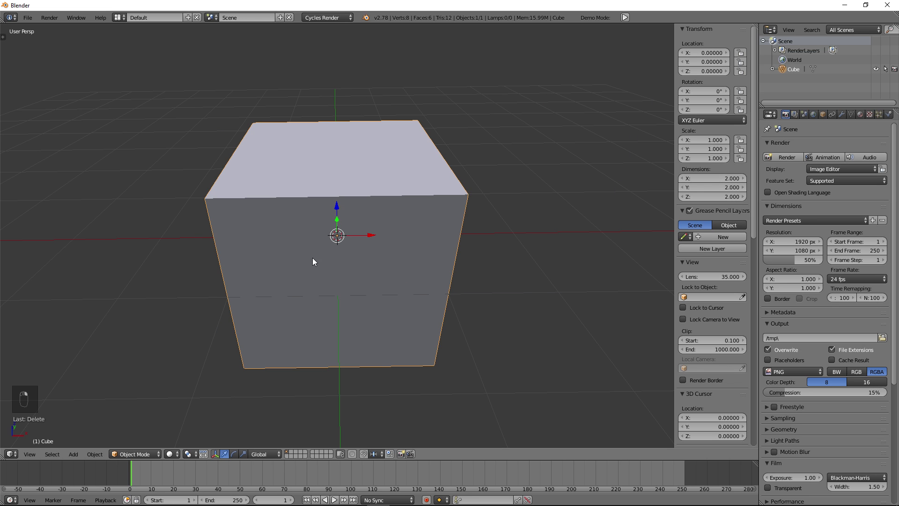
right_click(364, 243)
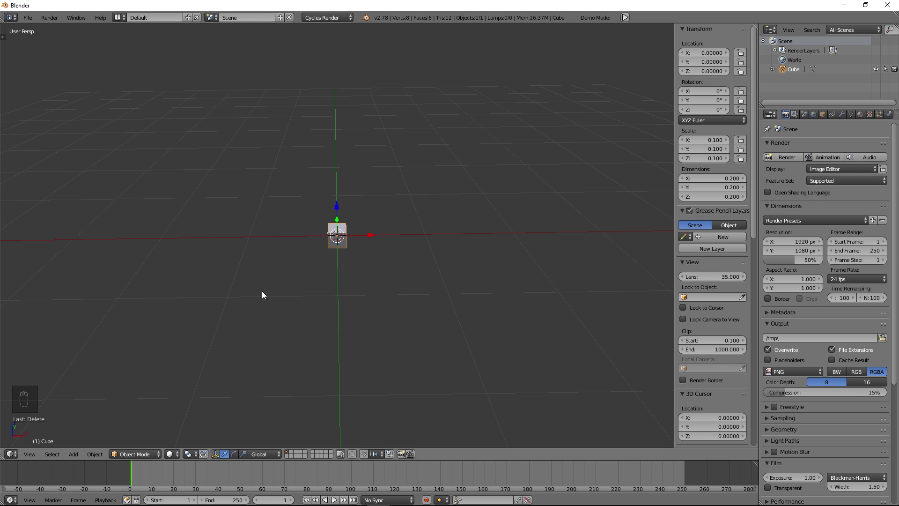
drag(356, 316, 459, 318)
middle_click(419, 316)
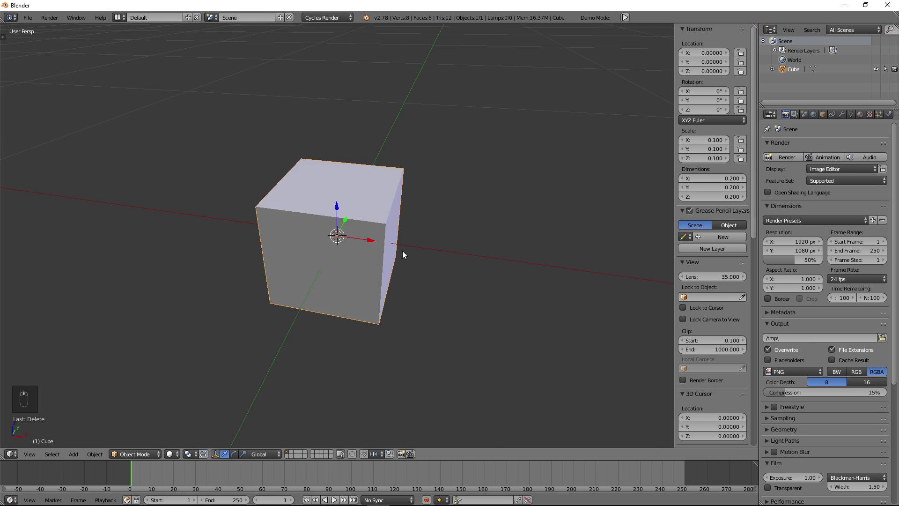
drag(418, 258, 407, 232)
key(Tab)
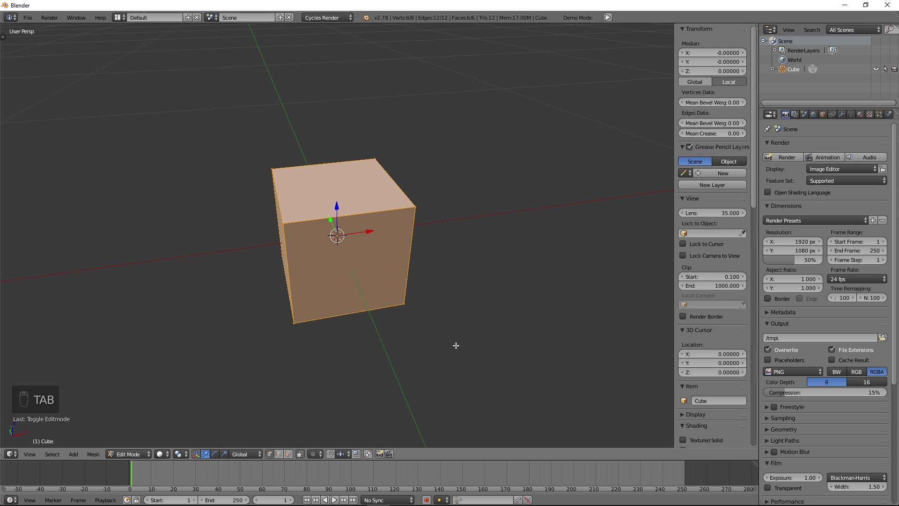
key(Tab)
key(Tab)
drag(31, 27, 23, 44)
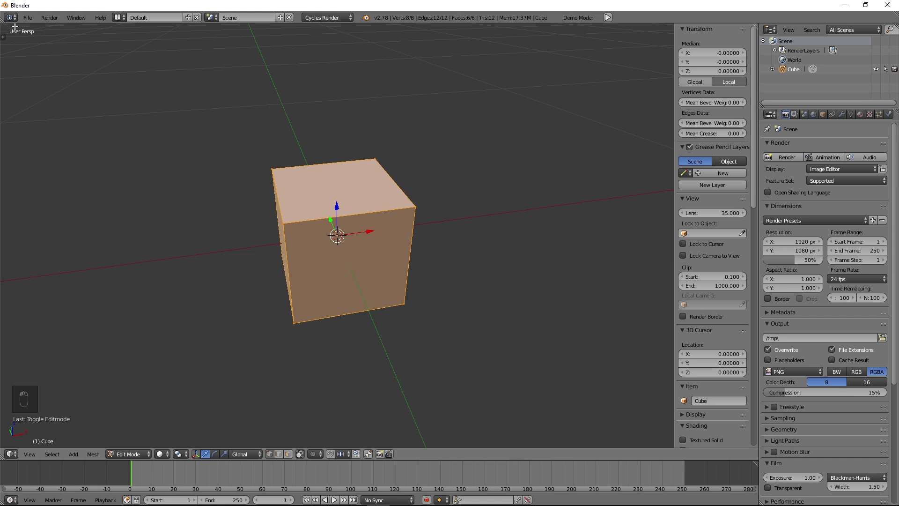
drag(27, 24, 231, 127)
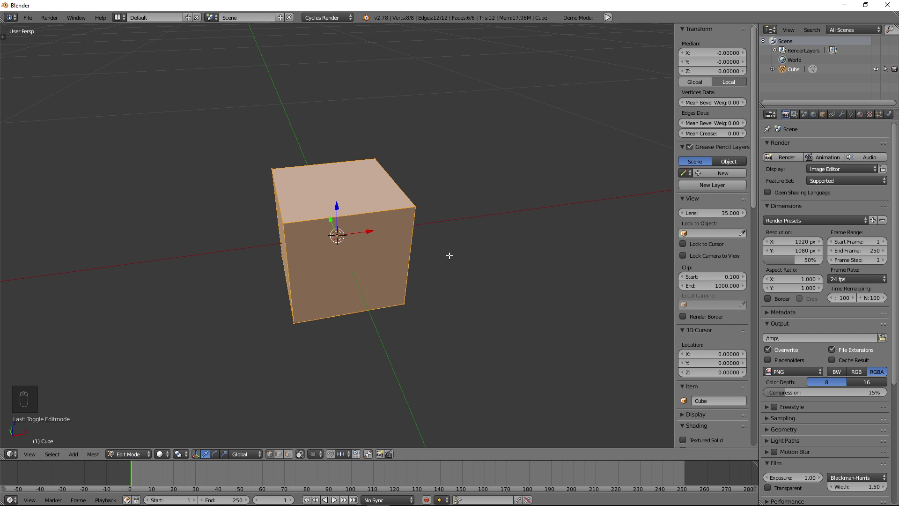
key(u)
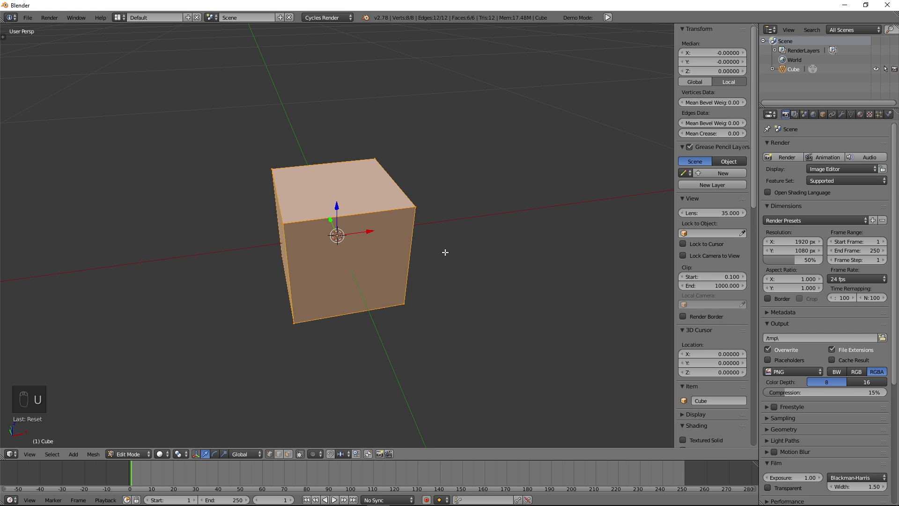
key(a)
key(a)
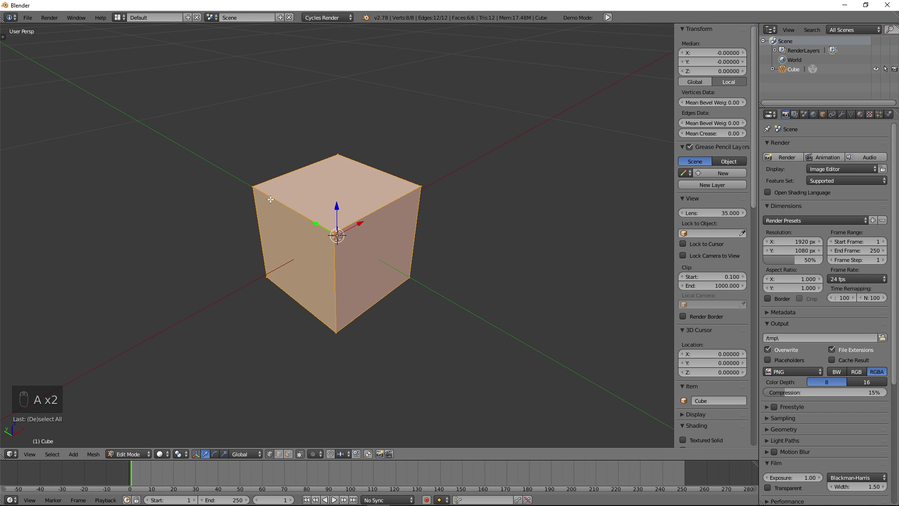
key(u)
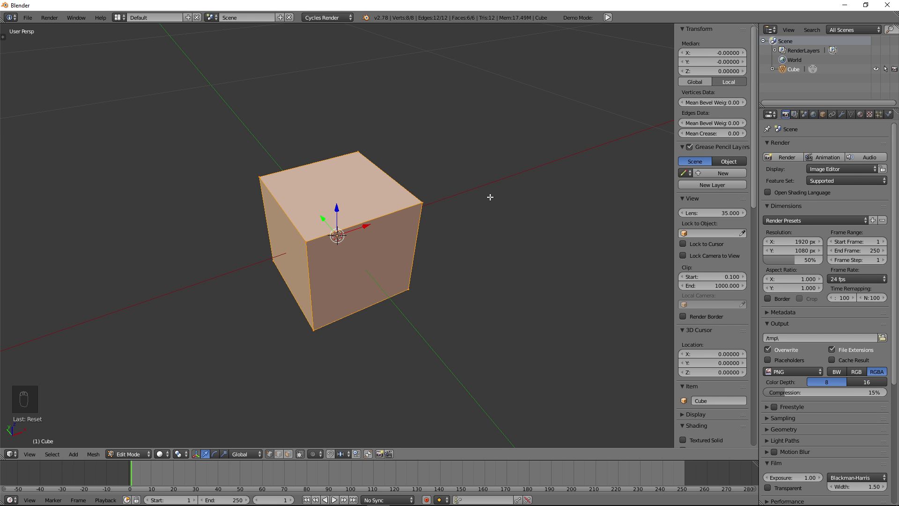
key(Tab)
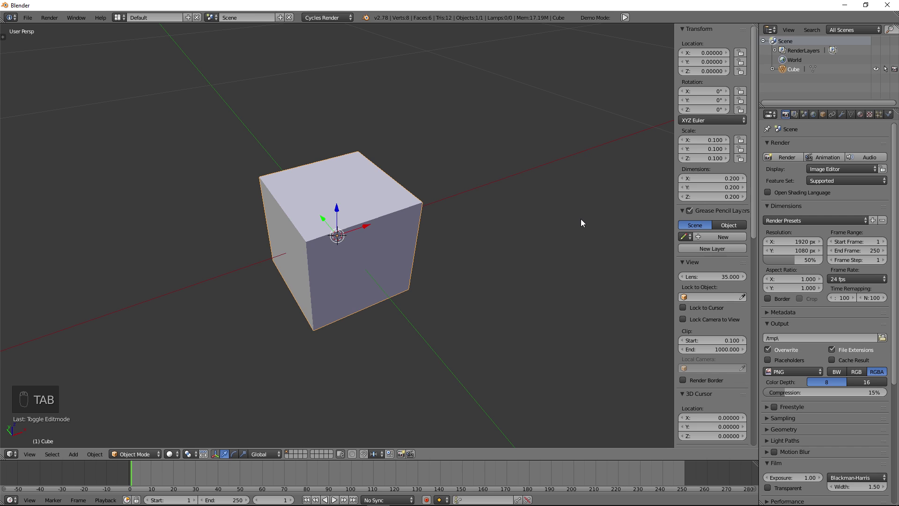
key(n)
Enlarge the lower area into a Node Editor showing the cube's new Cycles material nodes.
key(n)
key(n)
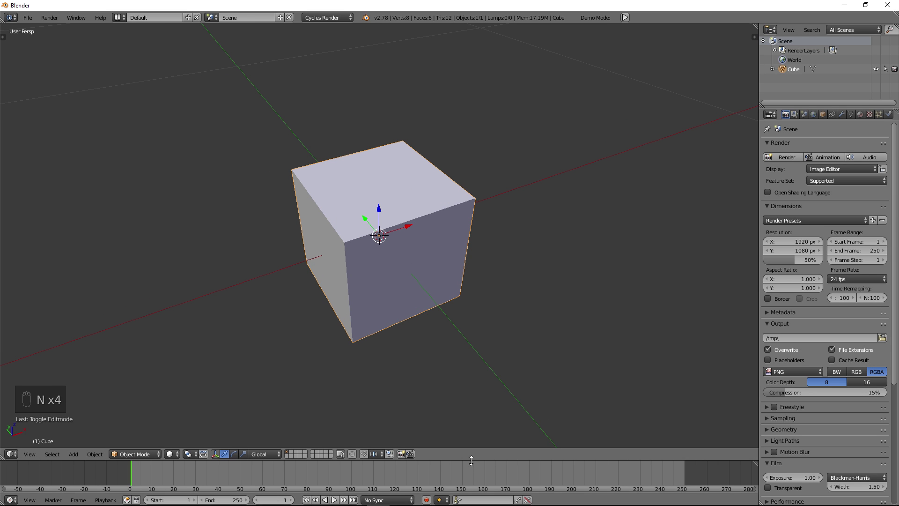
drag(471, 461, 465, 308)
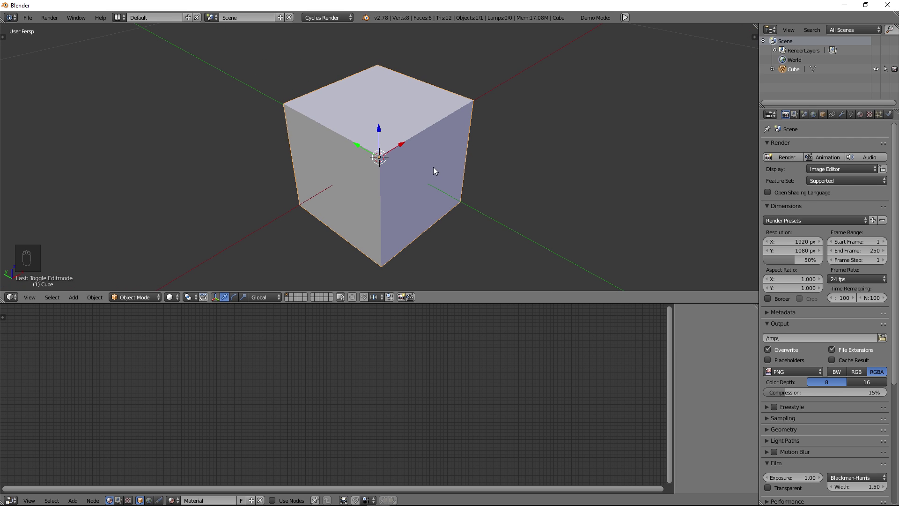
drag(390, 151, 672, 163)
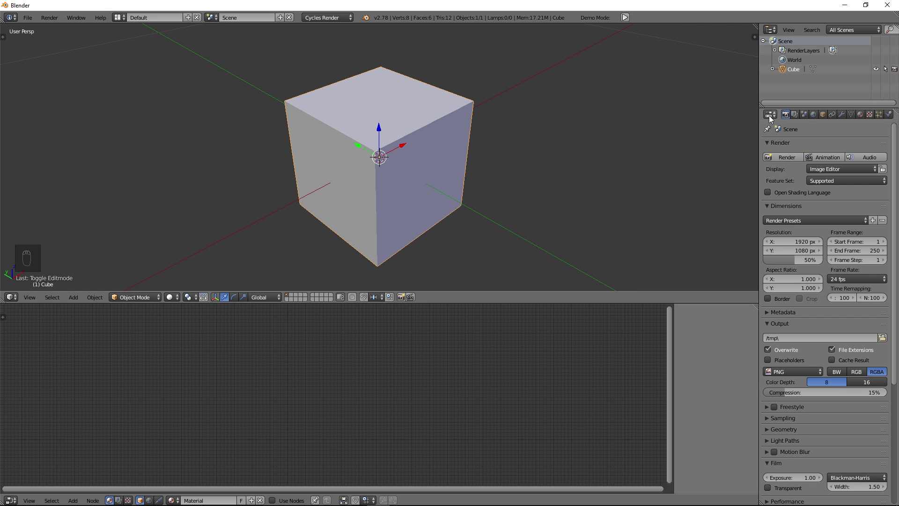
drag(866, 119, 814, 228)
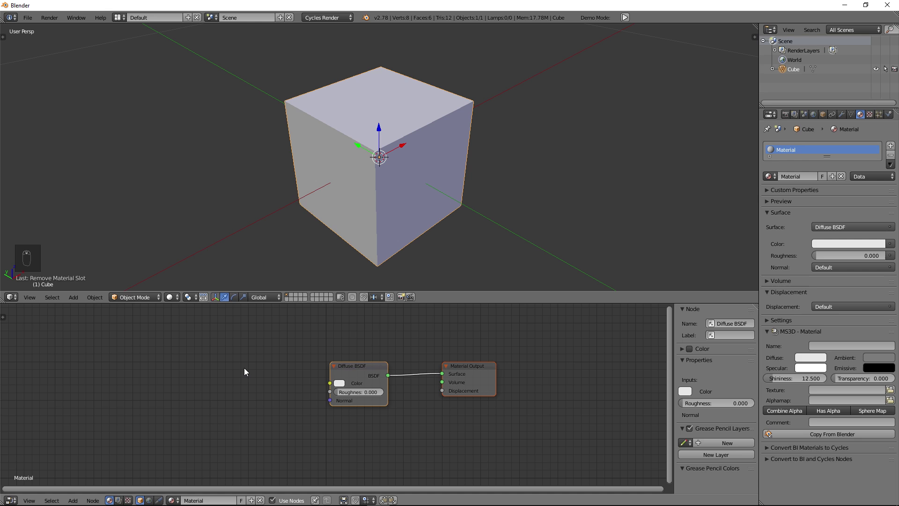
Add an Image Texture node and wire its Color into the Diffuse BSDF Color.
key(shift+a)
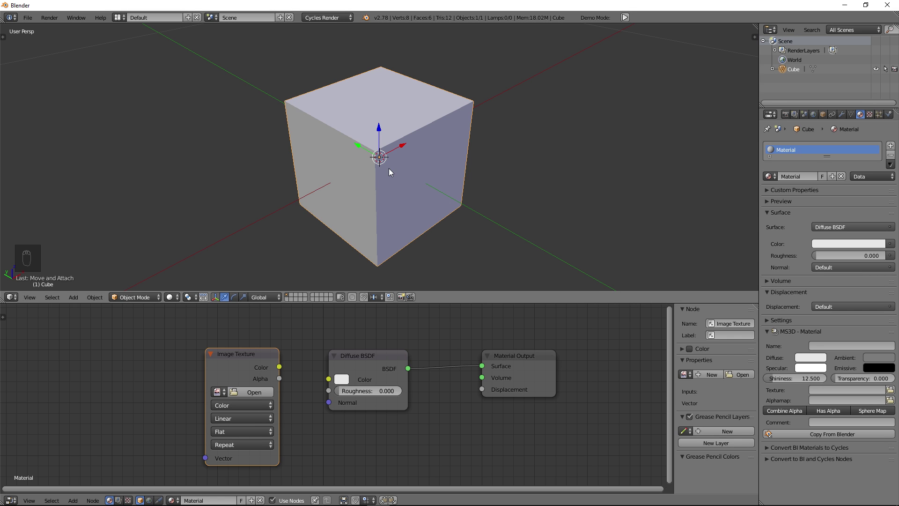
key(z)
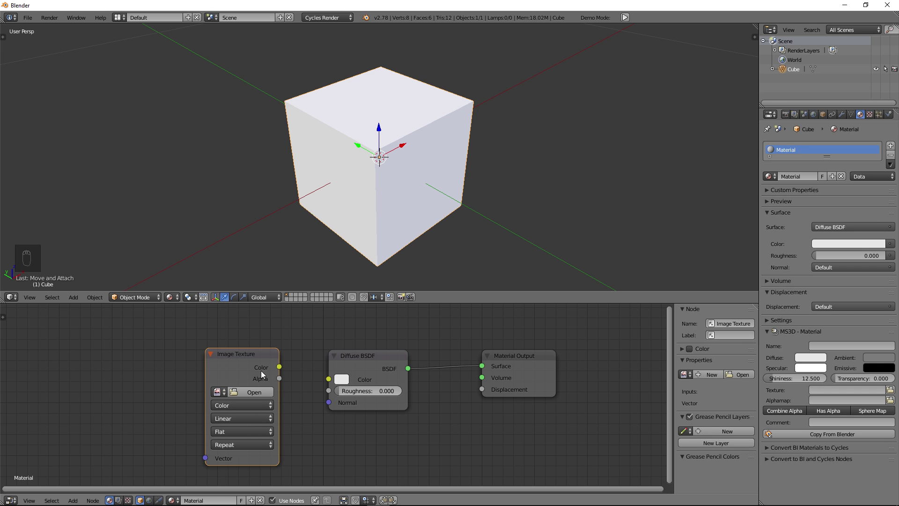
drag(281, 369, 328, 381)
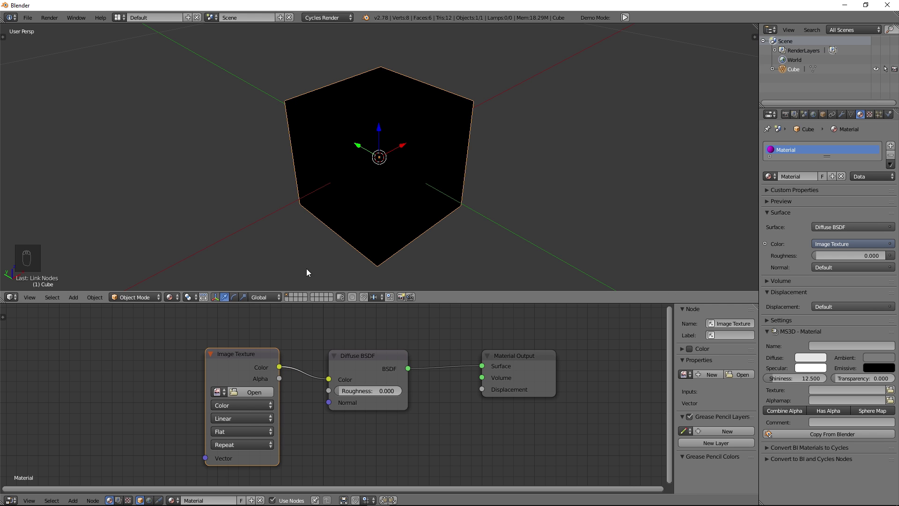
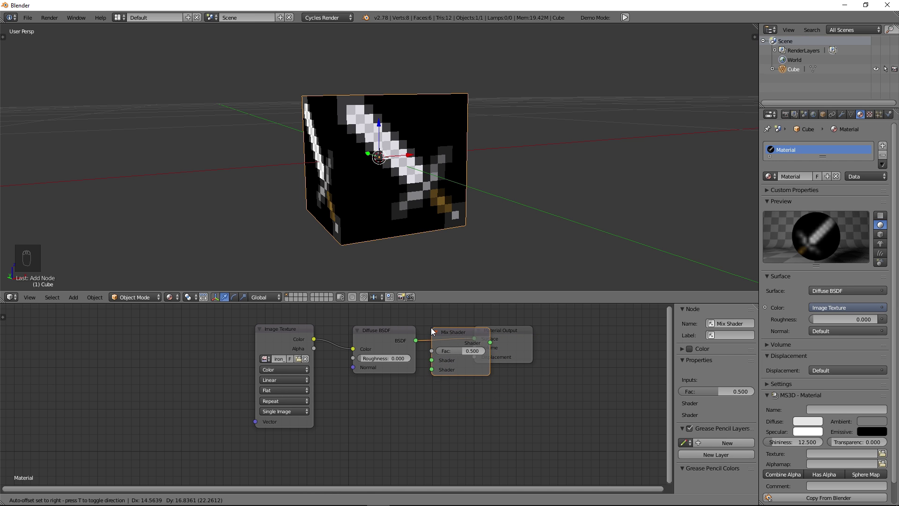
Wire the Image Texture's Alpha output into the Mix Shader's Fac input.
drag(433, 328, 509, 397)
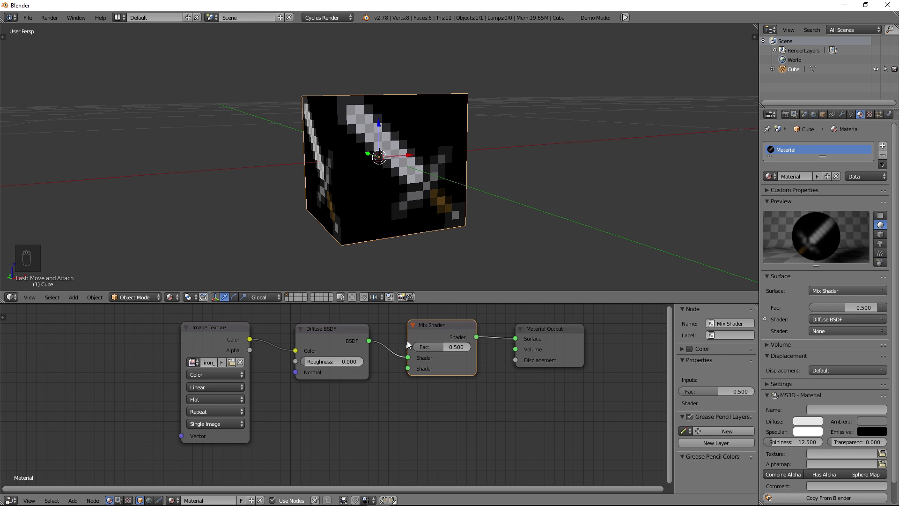
drag(377, 353, 362, 348)
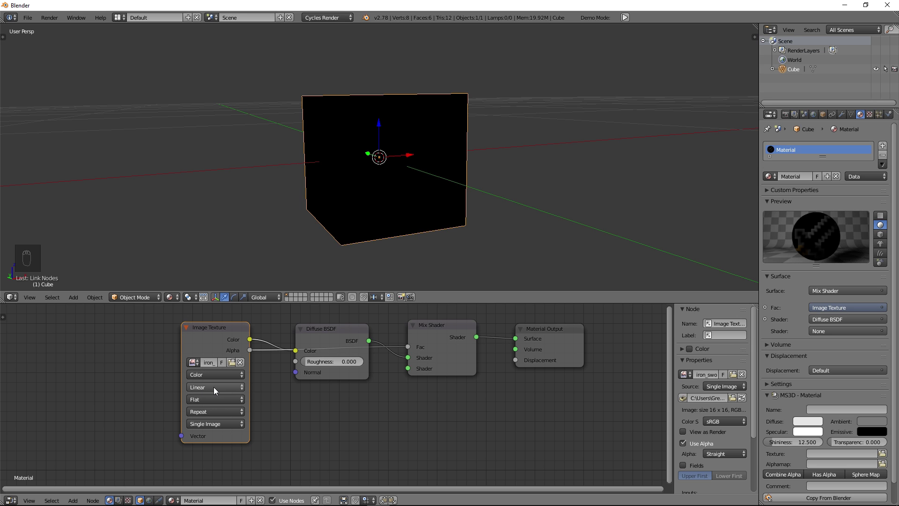
drag(216, 391, 215, 367)
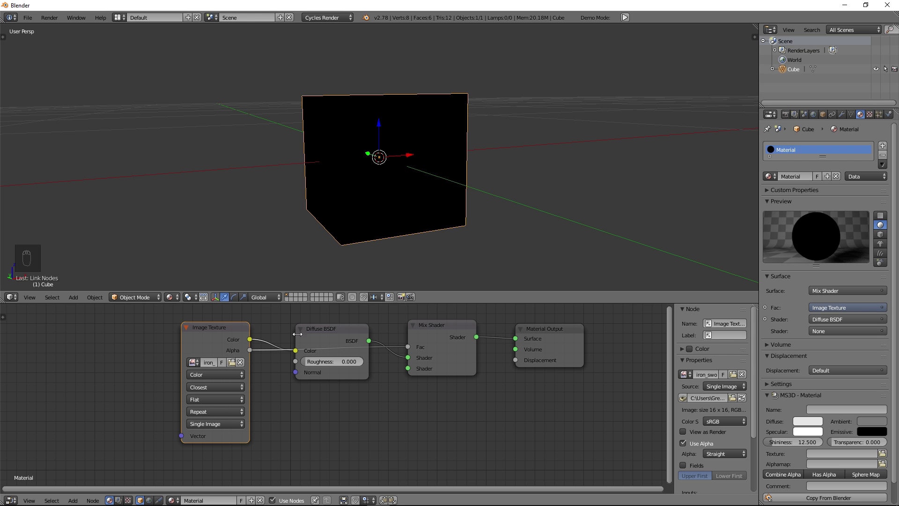
Switch to rendered viewport preview and bring up the add-shader node list.
key(z)
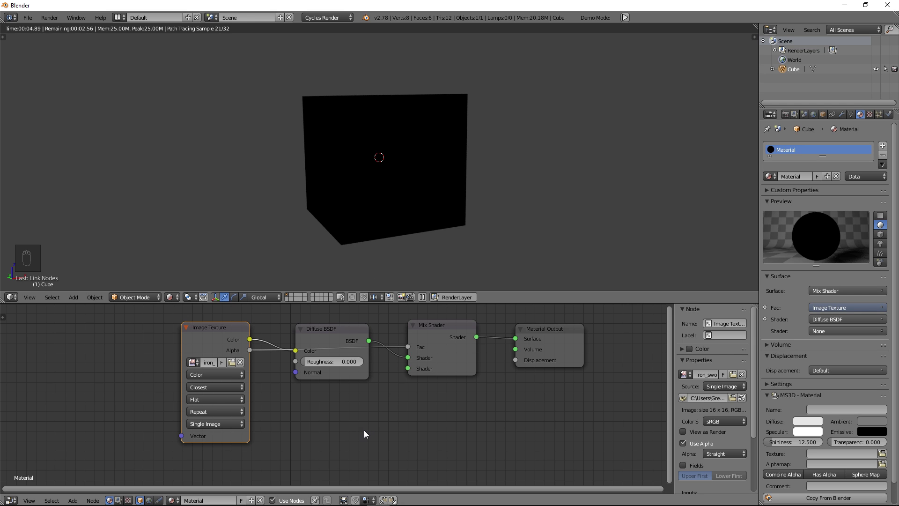
key(shift+a)
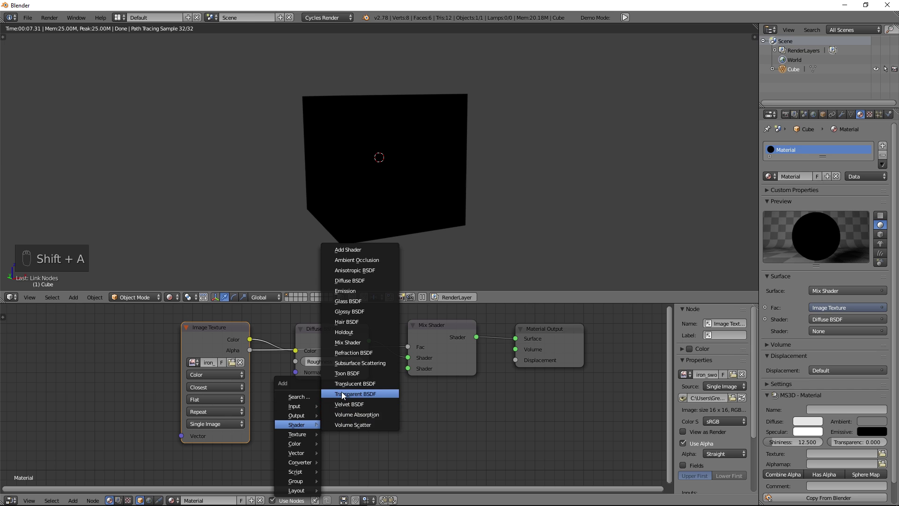
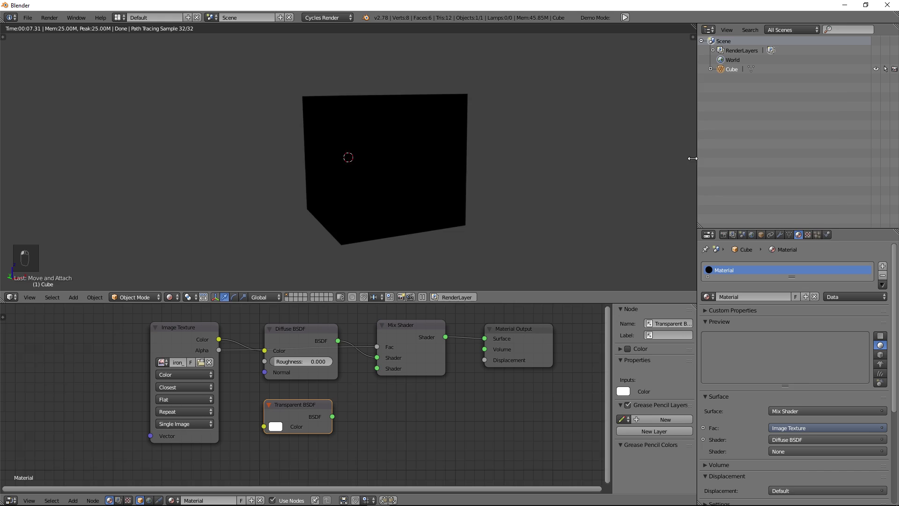
Bring the whole iron sword image into view in the image area.
drag(678, 54, 746, 115)
middle_click(776, 245)
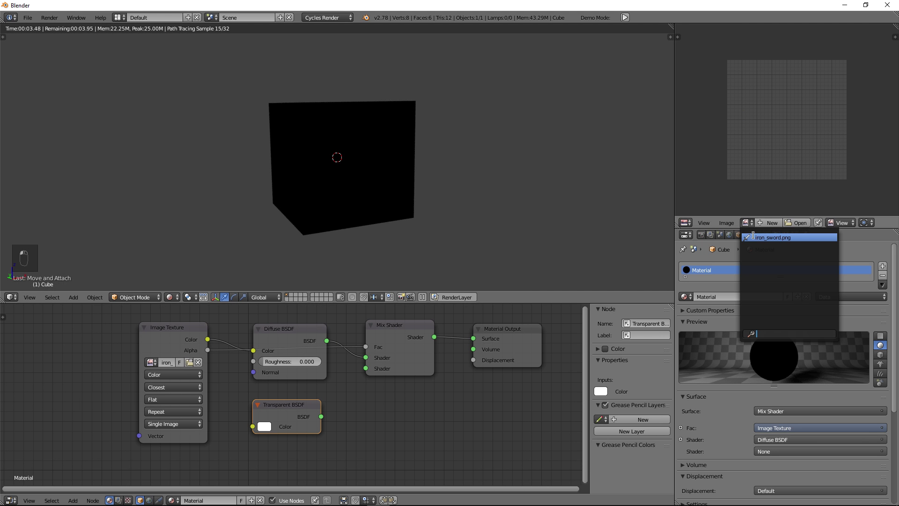
scroll(up, 3)
scroll(up, 3)
drag(713, 145, 724, 189)
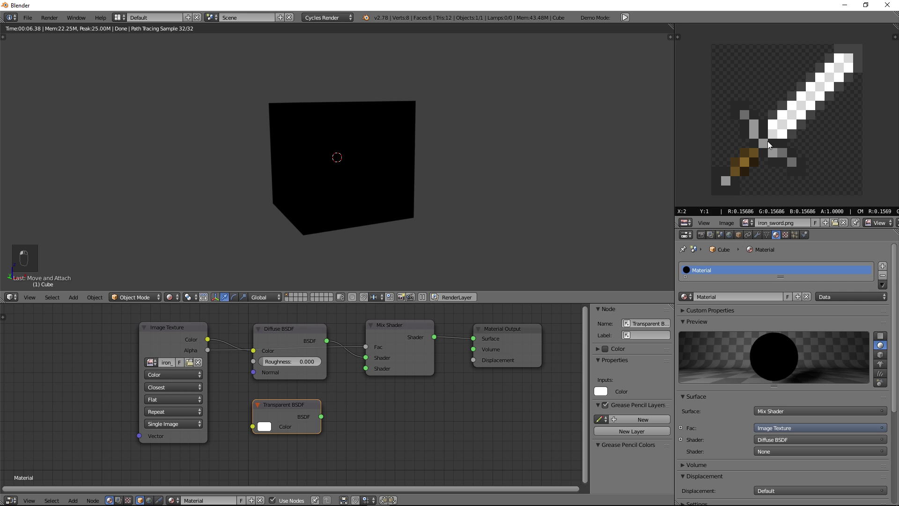
Feed Transparent BSDF and Diffuse BSDF into the Mix Shader, check the cut-out render, return to textured display.
middle_click(288, 422)
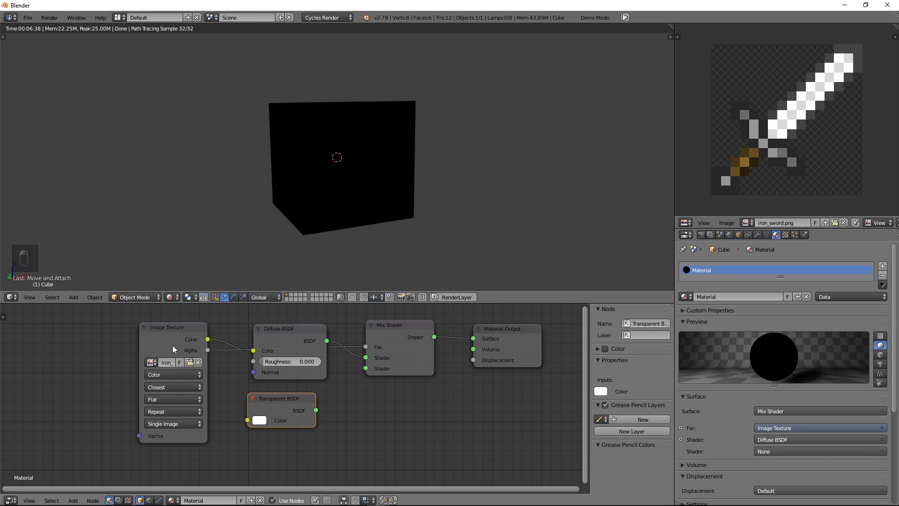
drag(197, 342, 303, 400)
drag(304, 400, 293, 375)
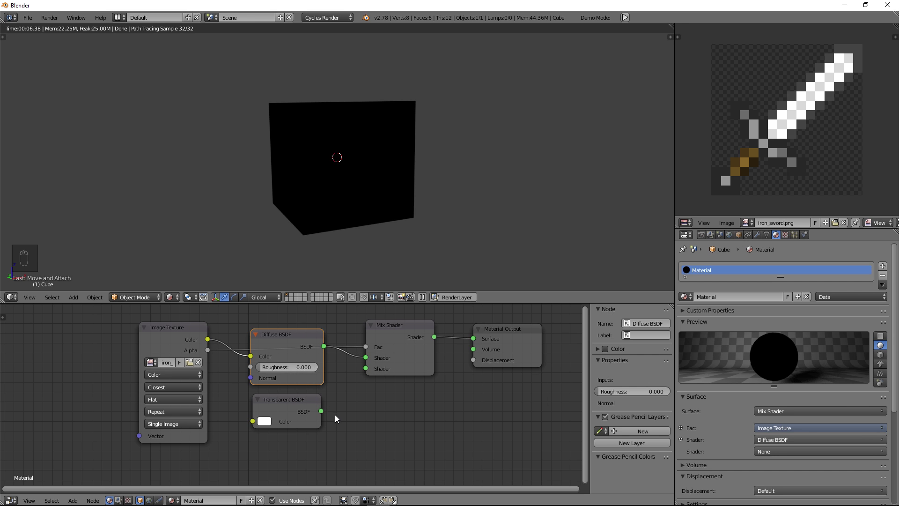
drag(324, 415, 370, 360)
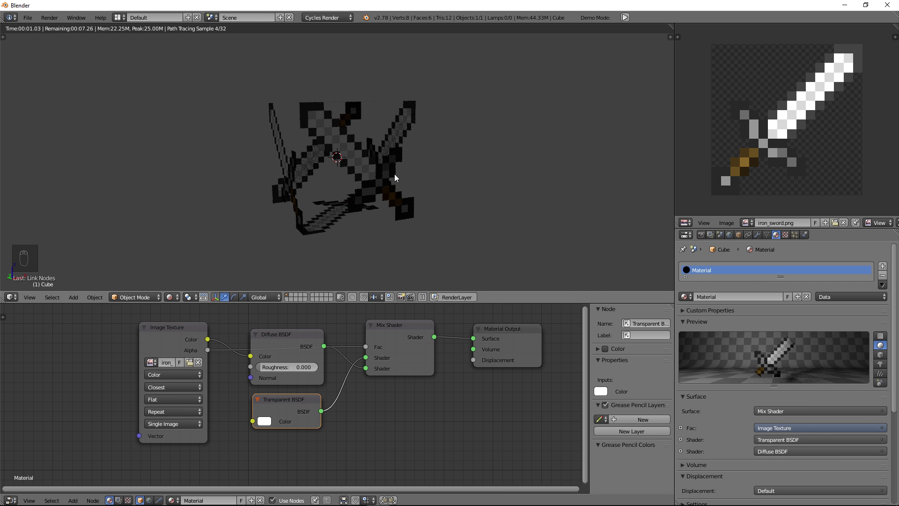
drag(295, 352, 176, 394)
click(176, 394)
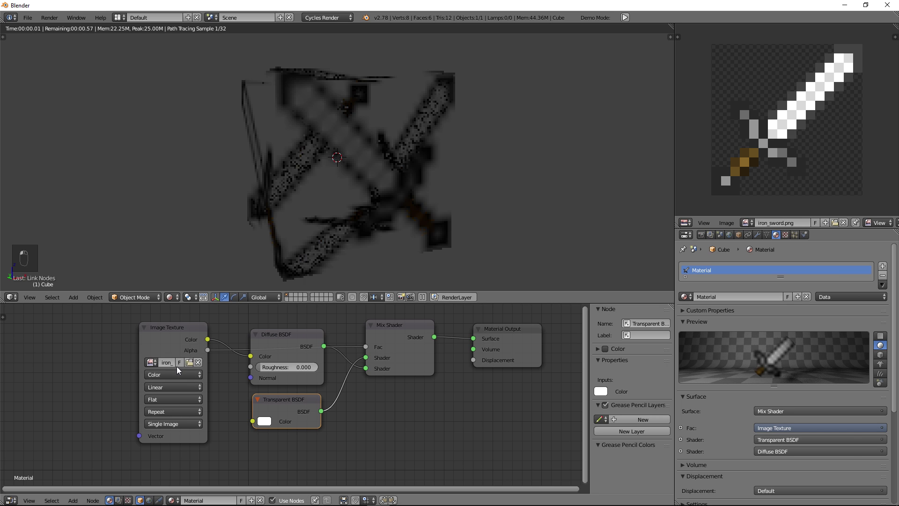
click(450, 304)
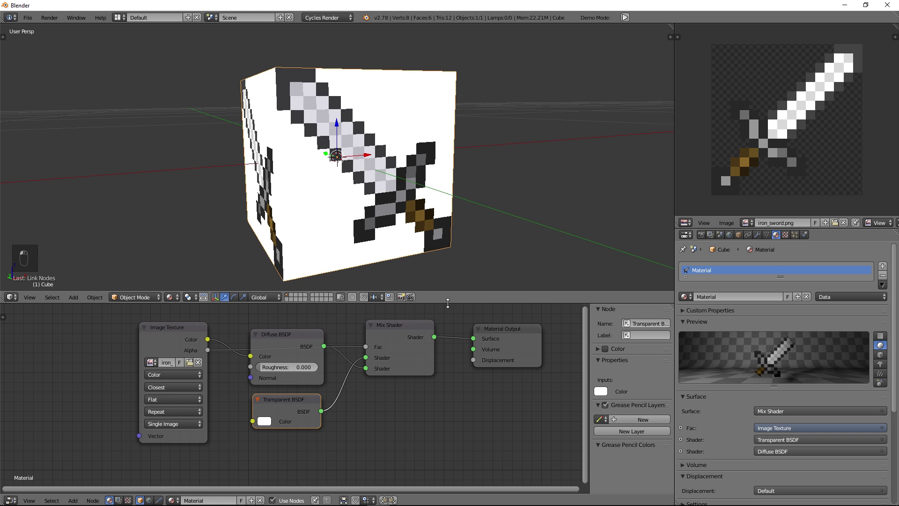
Give the 3D view more room above the node editor.
drag(447, 432, 451, 409)
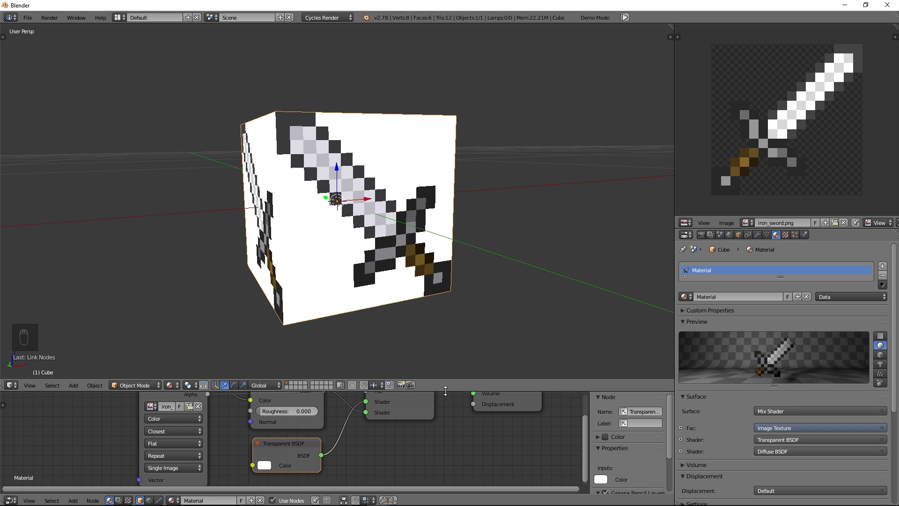
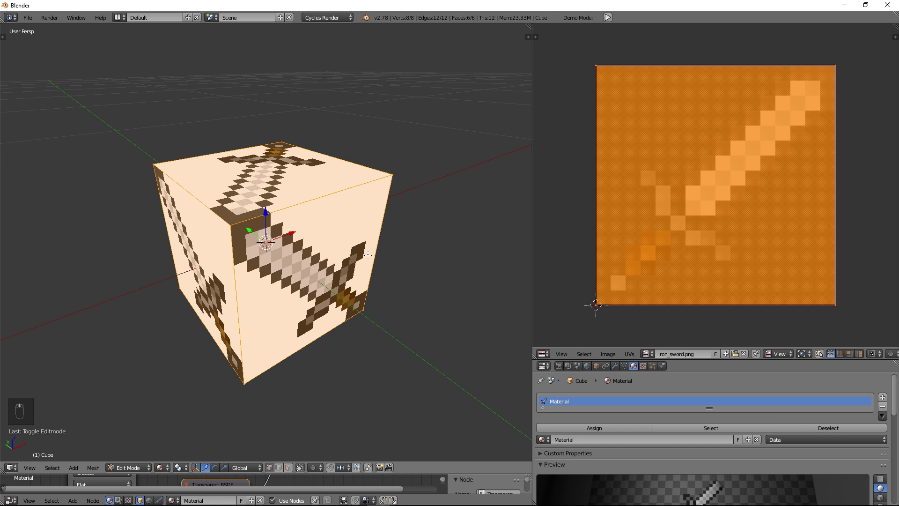
Select all the cube's UVs and scale them down to a single point.
key(a)
key(a)
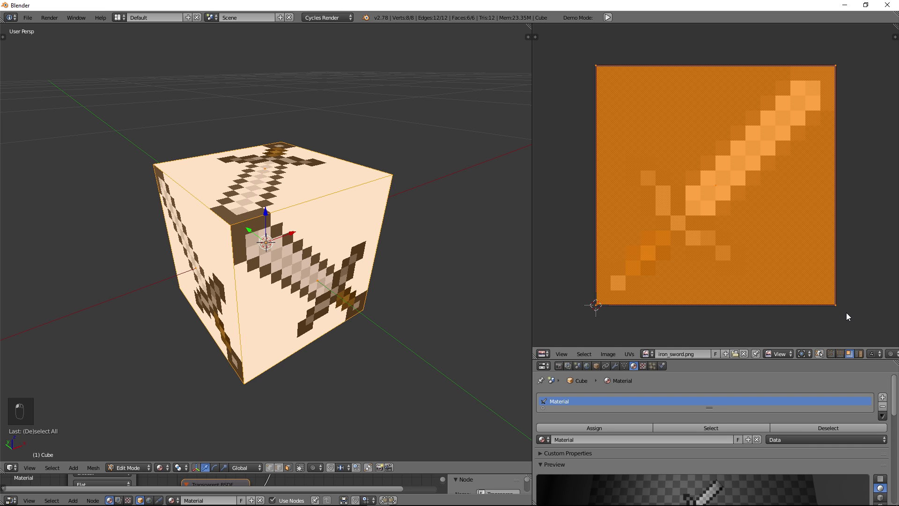
key(s)
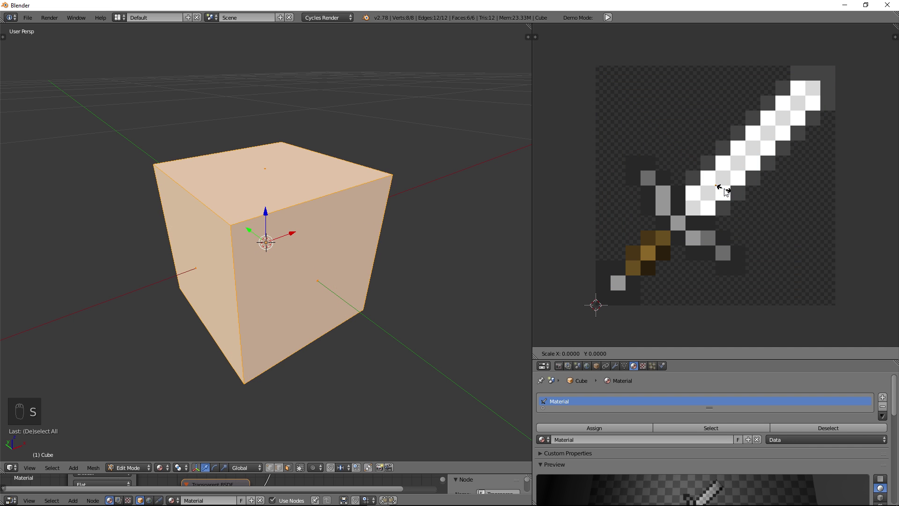
Snap the UVs to one pixel and move that square onto the sword image's top-left pixel.
drag(750, 191, 707, 181)
key(g)
key(shift+s)
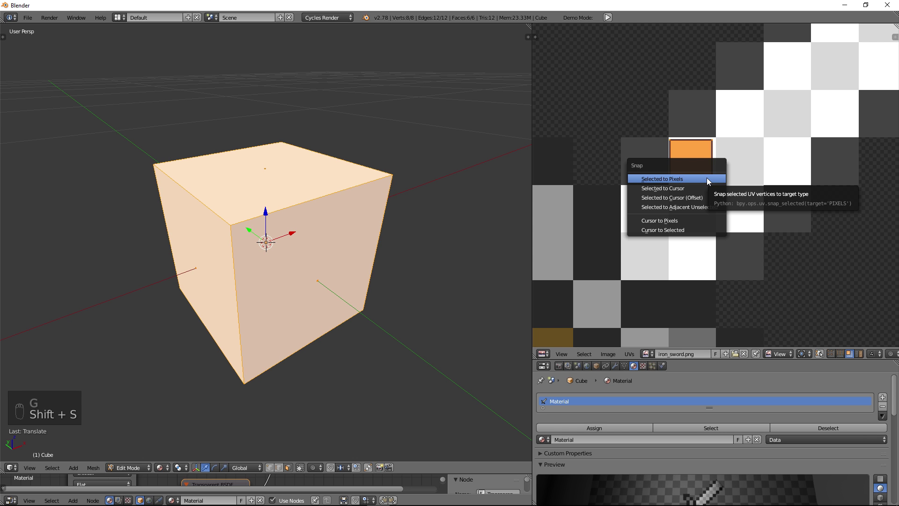
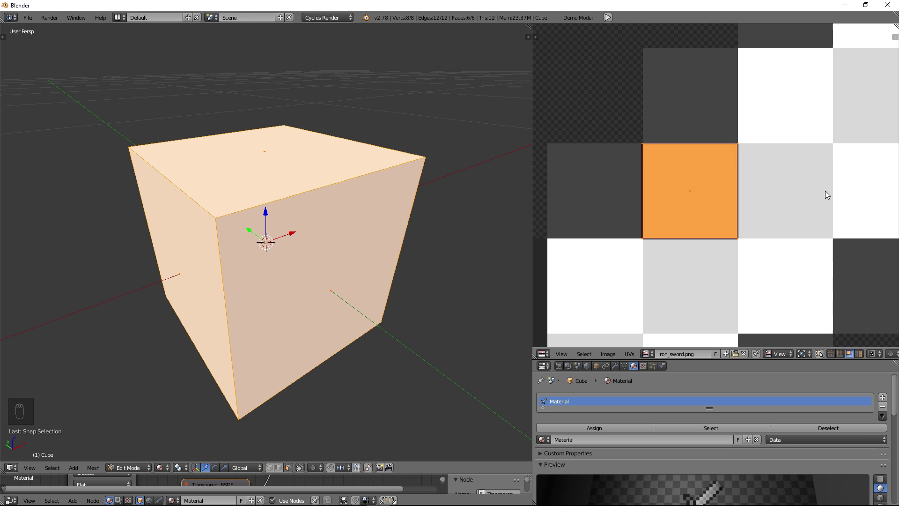
key(s)
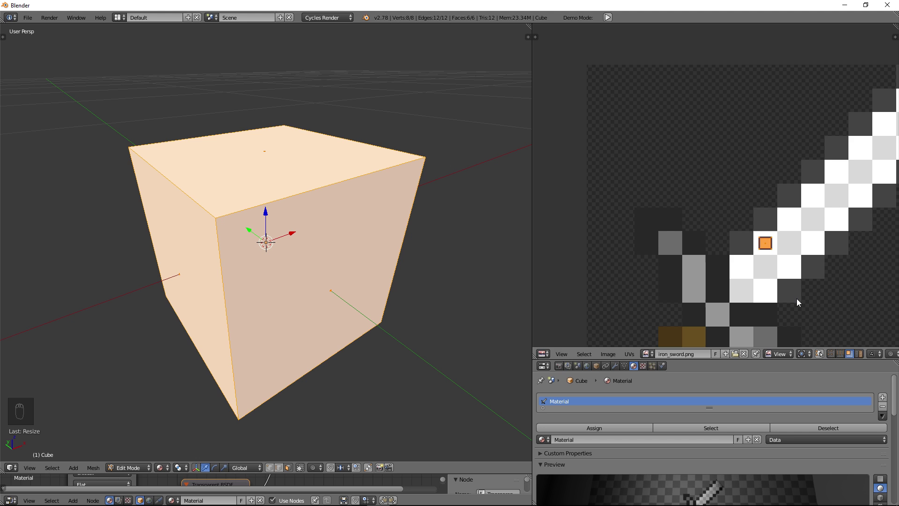
key(g)
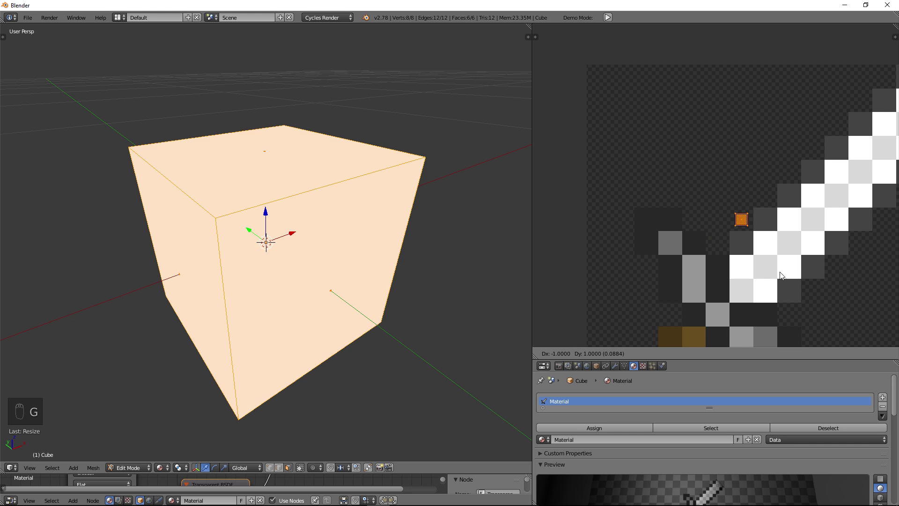
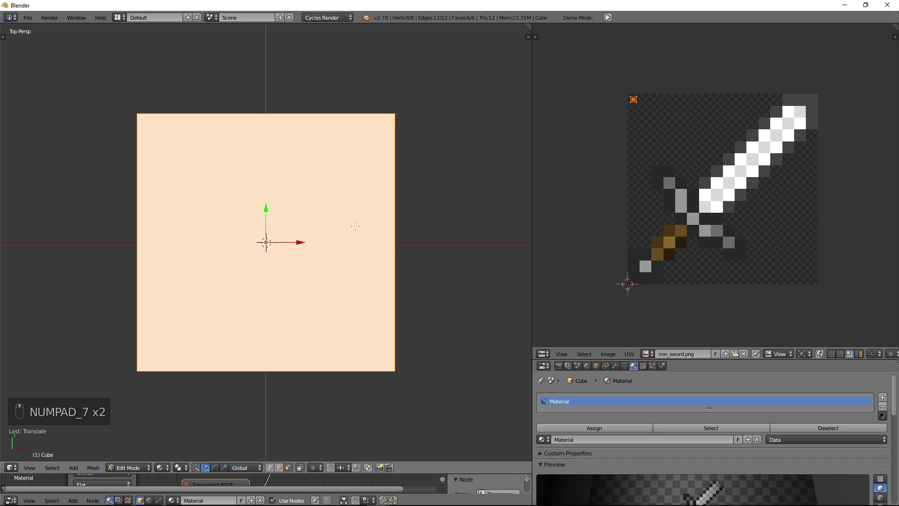
In orthographic view, duplicate the cube and slide the copy along X beside the original.
key(KP_5)
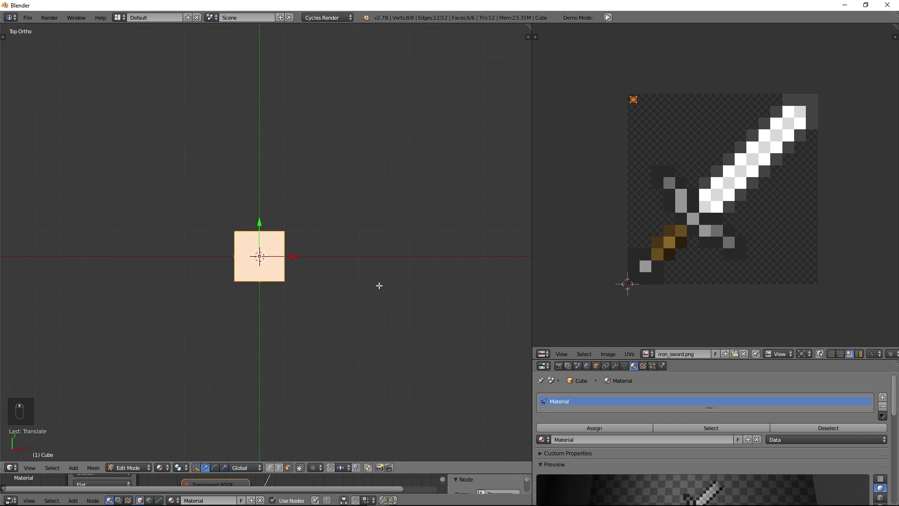
key(Tab)
key(shift+d)
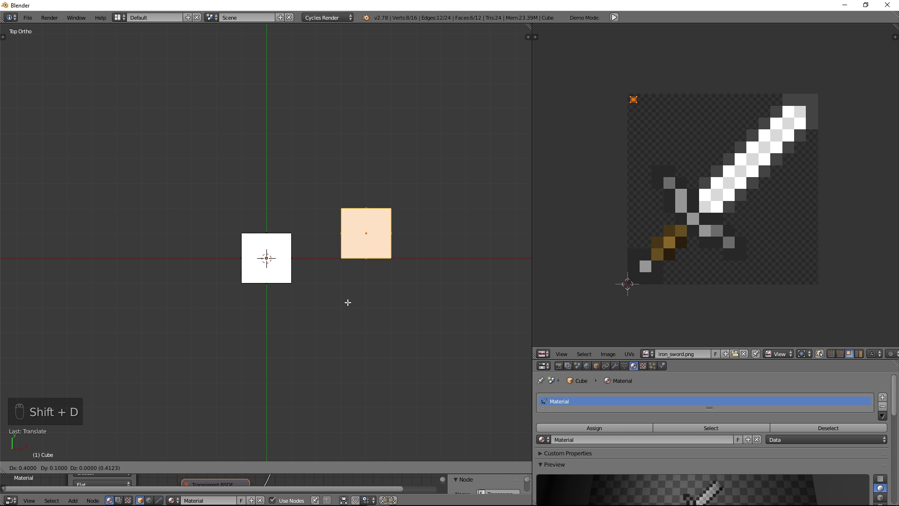
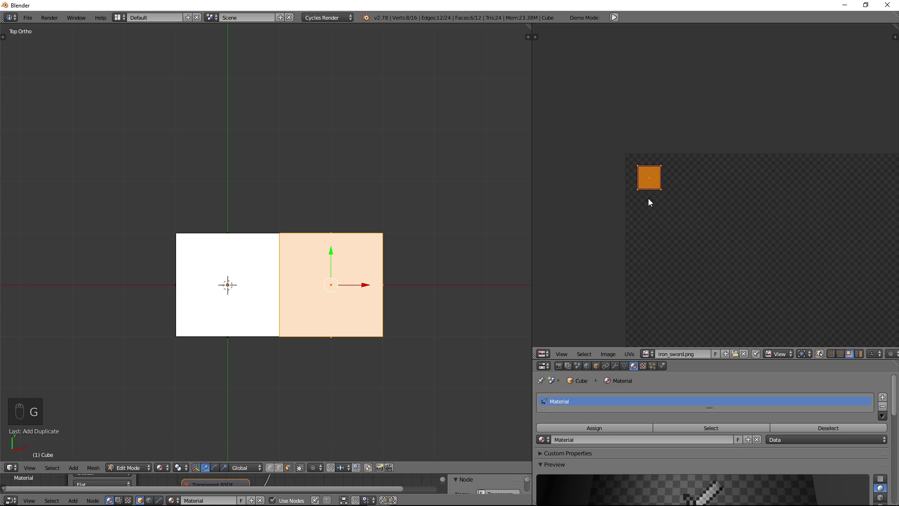
Step each copy's UVs to the next top-row pixel and select all four cubes for duplicating.
key(g)
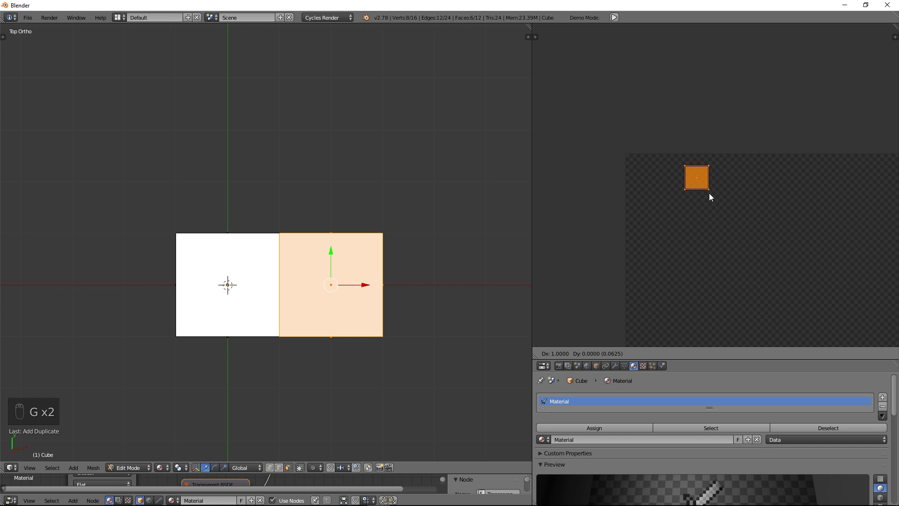
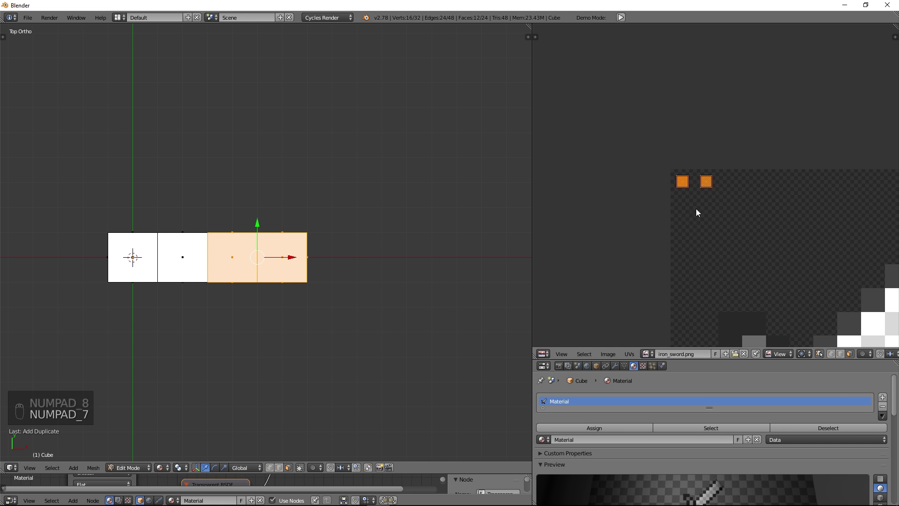
key(g)
key(g)
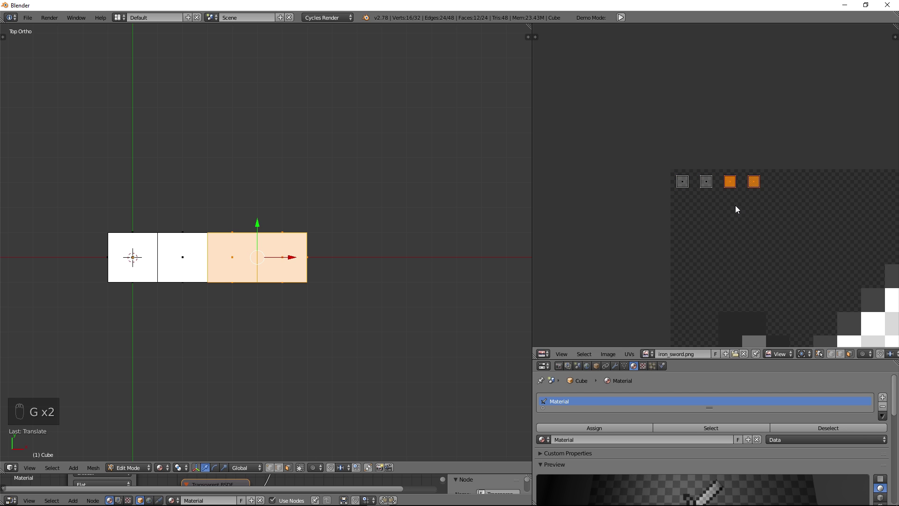
key(a)
key(a)
key(a)
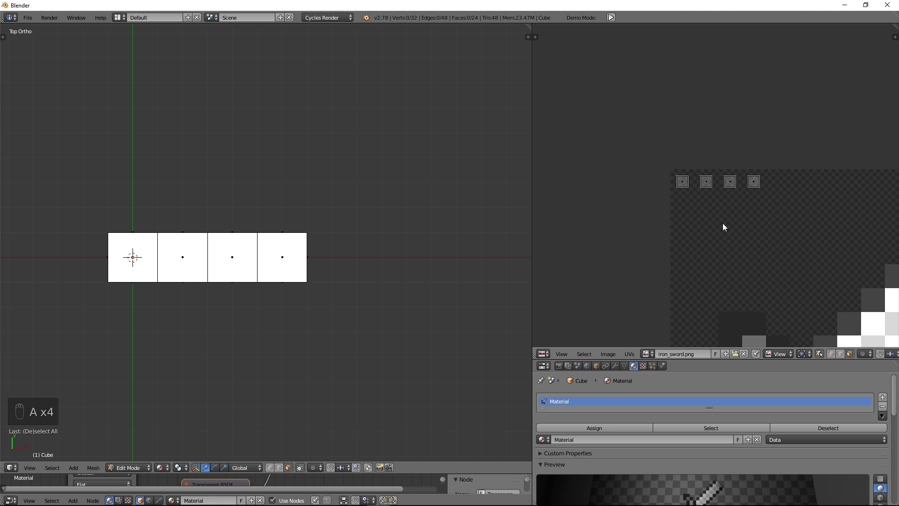
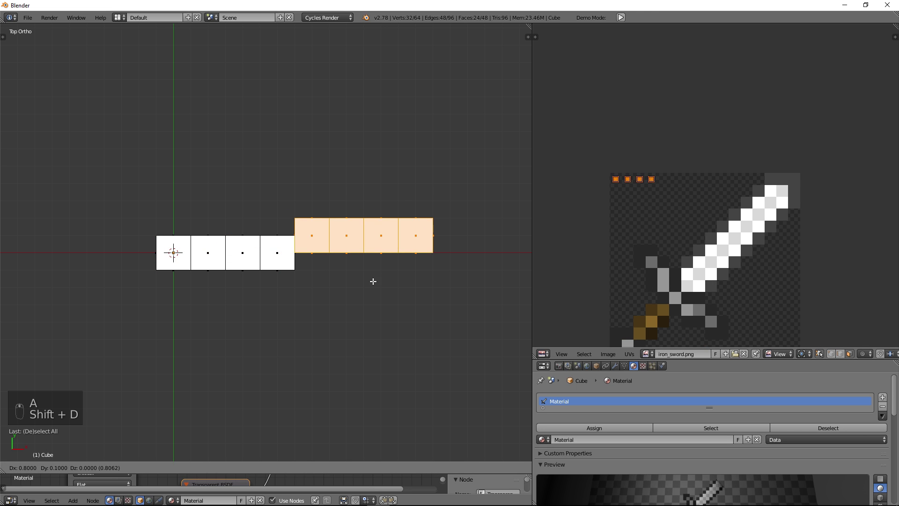
Shift the four new copies' UVs four pixels right along the image's top row.
key(g)
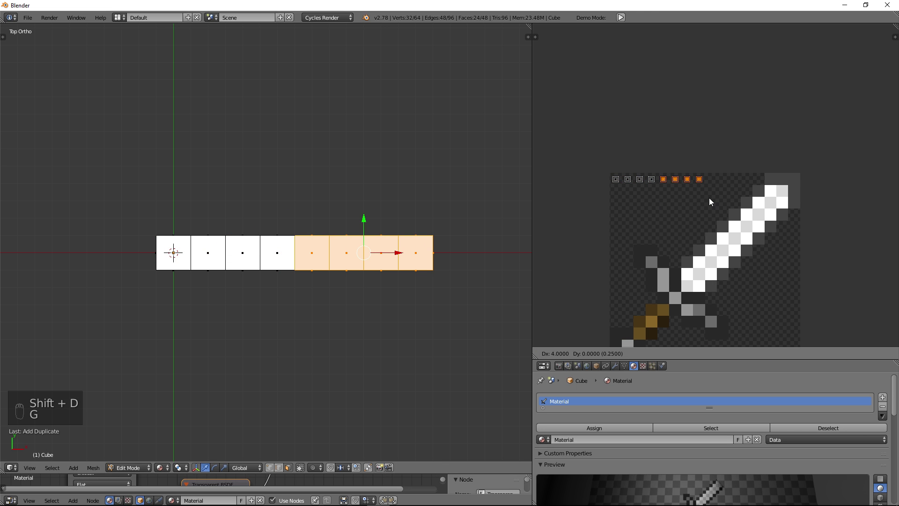
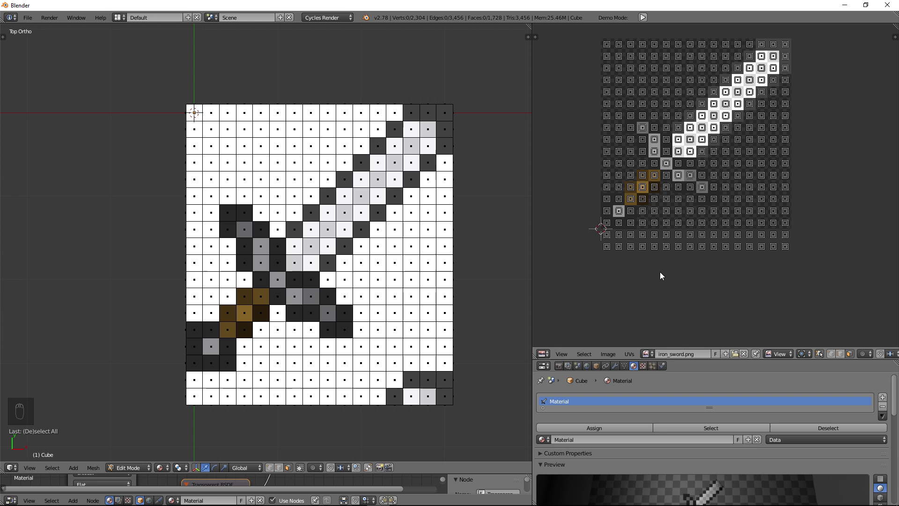
Box-select the surplus UV squares and return to Object Mode to view the full cube grid.
key(b)
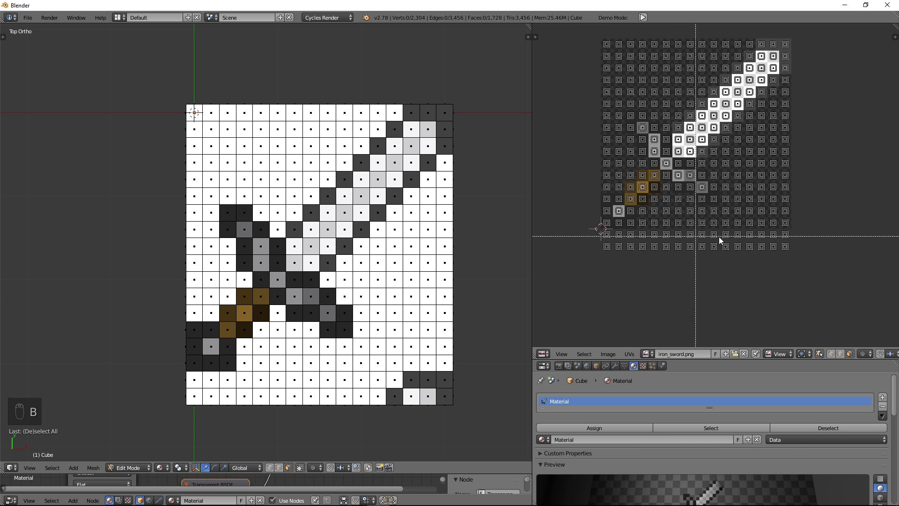
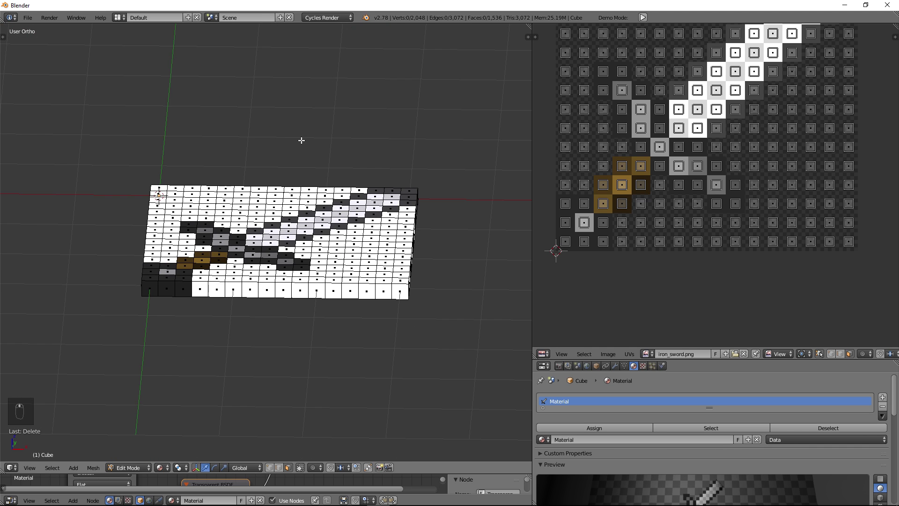
key(Tab)
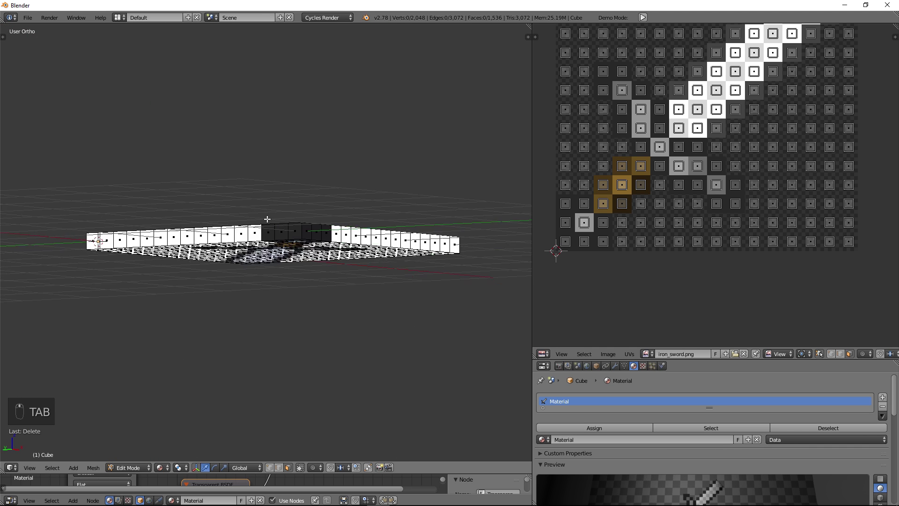
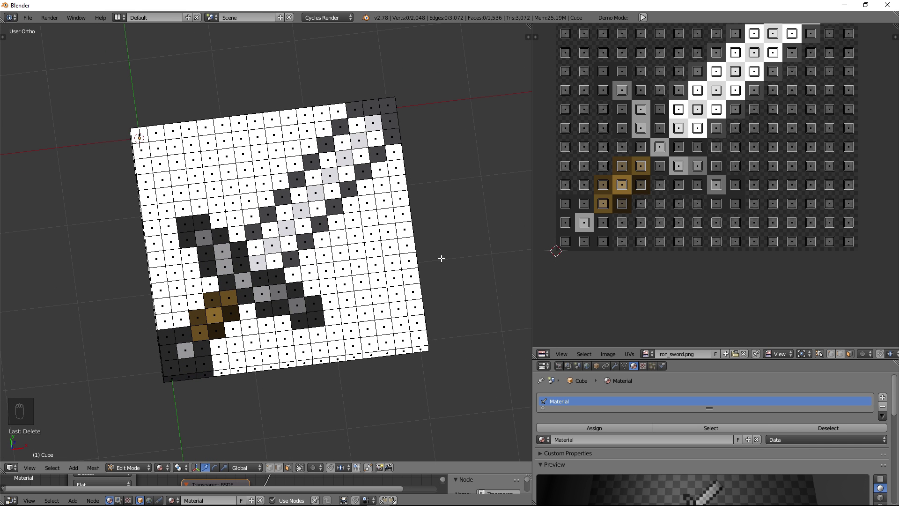
key(Tab)
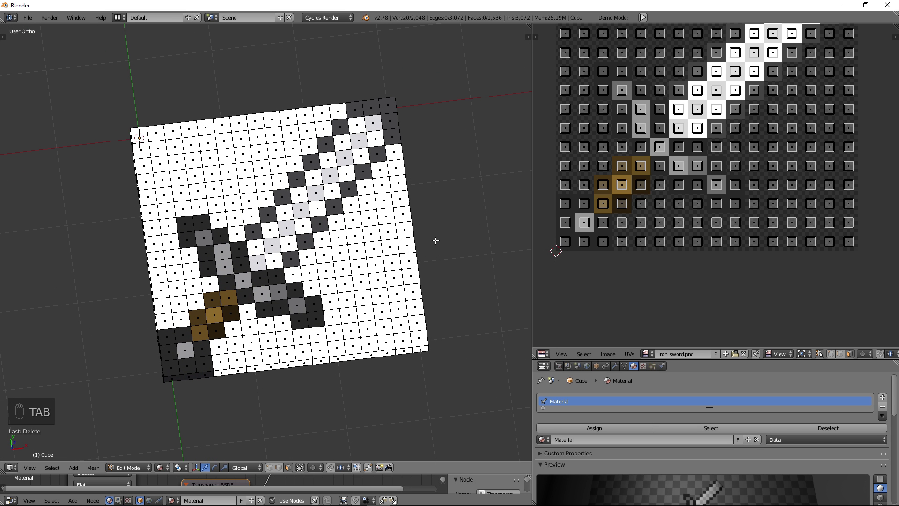
key(Tab)
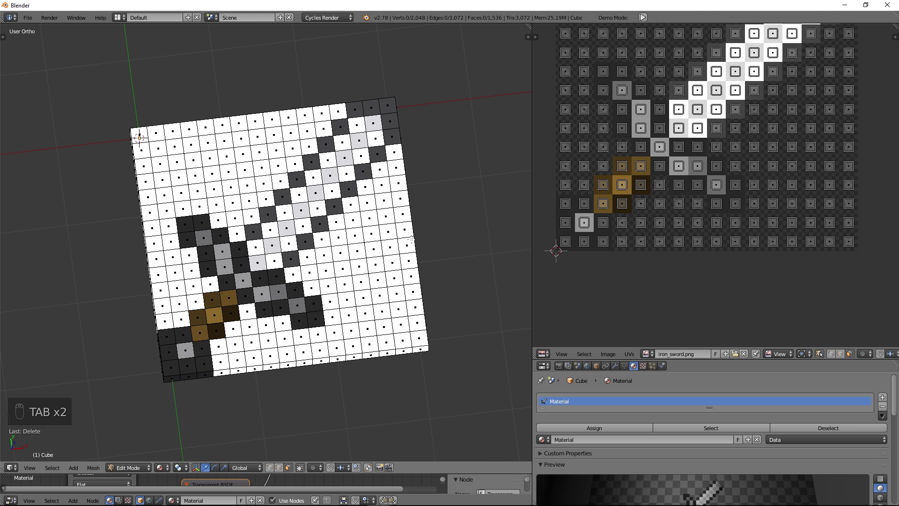
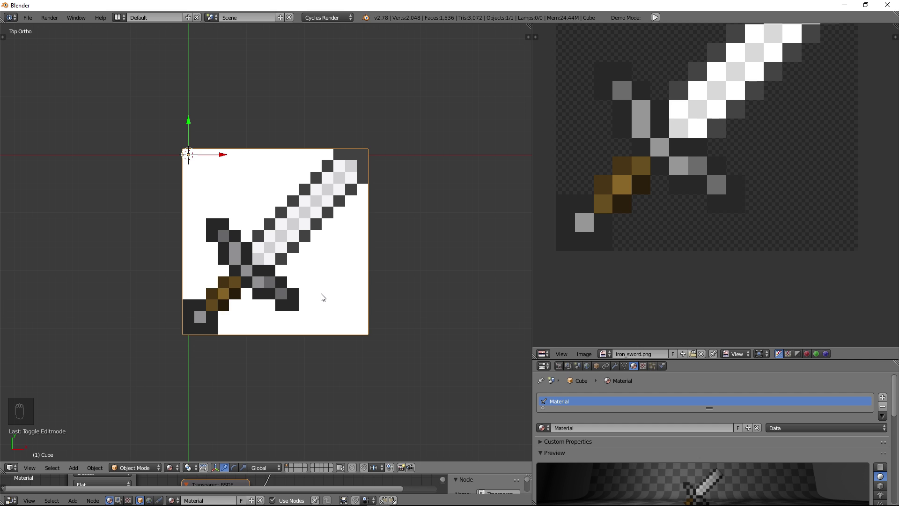
Set Origin to Geometry on the cube grid, then snap the 3D cursor to the world centre.
key(ctrl+shift+alt+c)
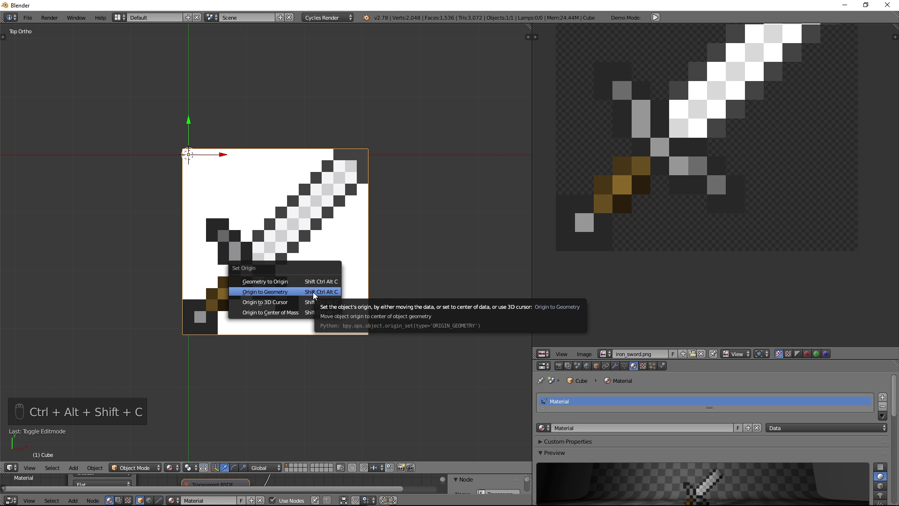
key(shift+s)
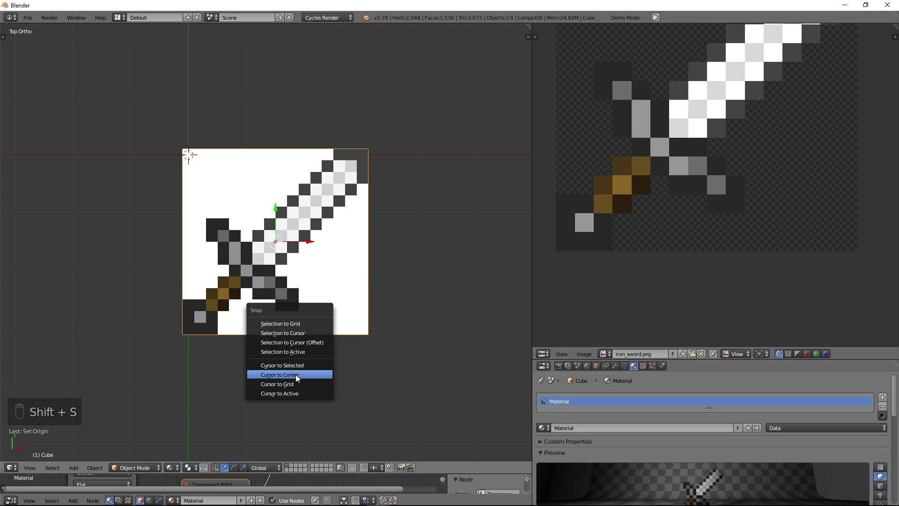
key(shift+s)
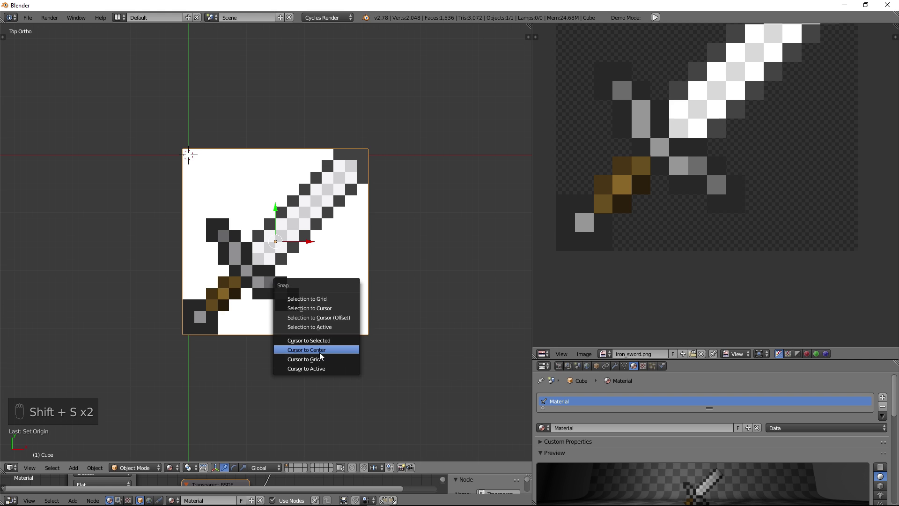
key(shift+s)
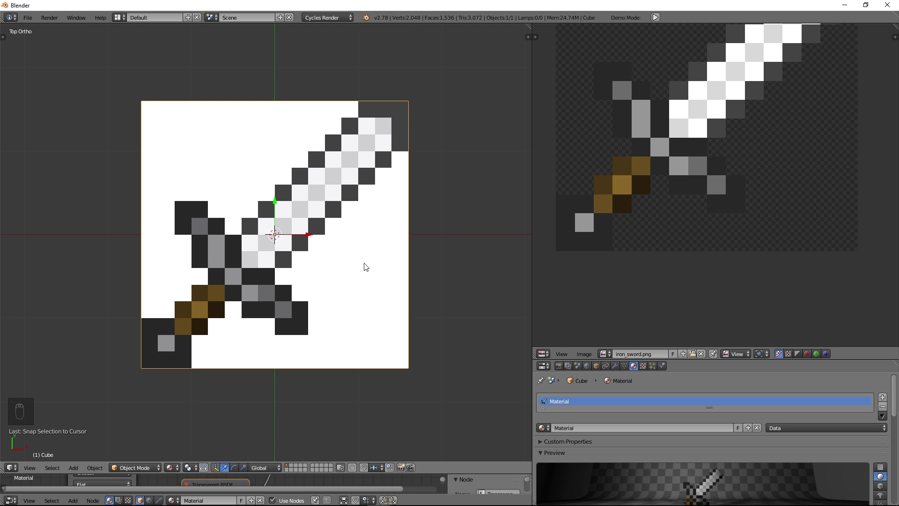
Duplicate the cube grid and move the copy onto a different layer as a backup.
key(shift+d)
key(m)
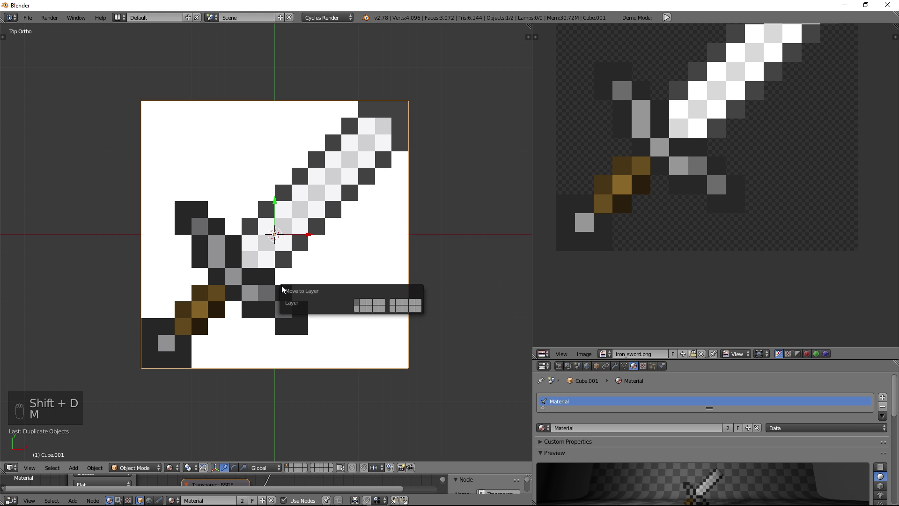
click(353, 252)
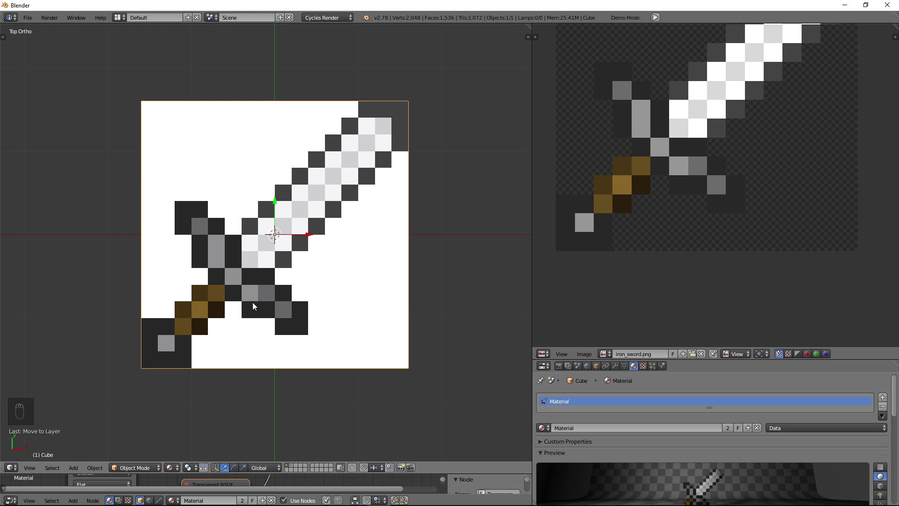
key(Tab)
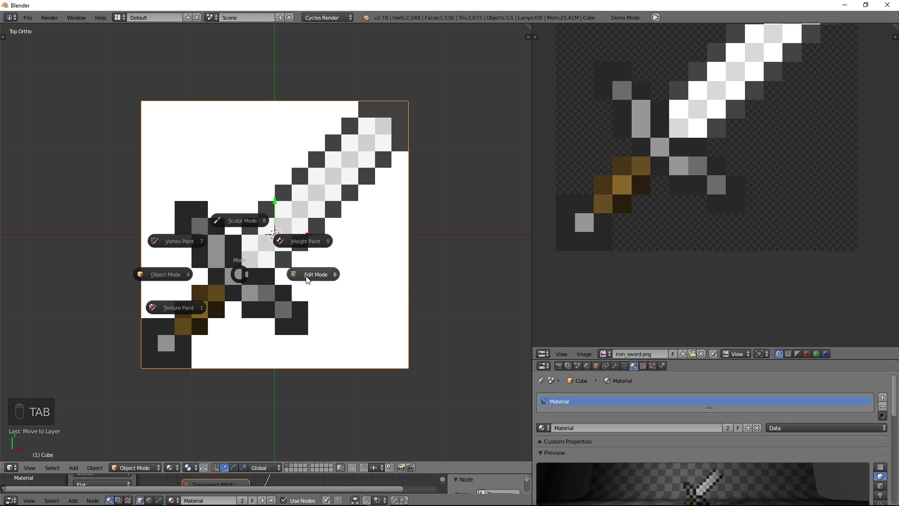
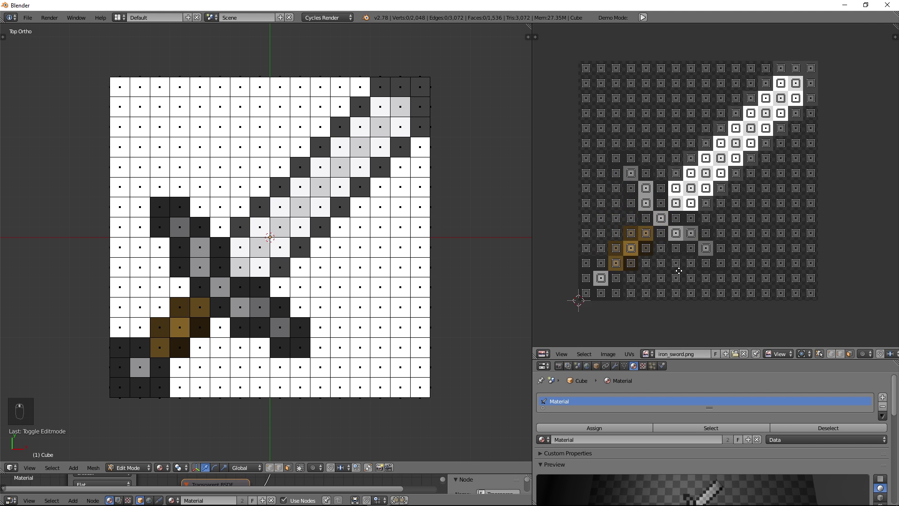
Circle-select the background cubes around the sword and extend the selection to linked geometry.
key(c)
key(c)
key(c)
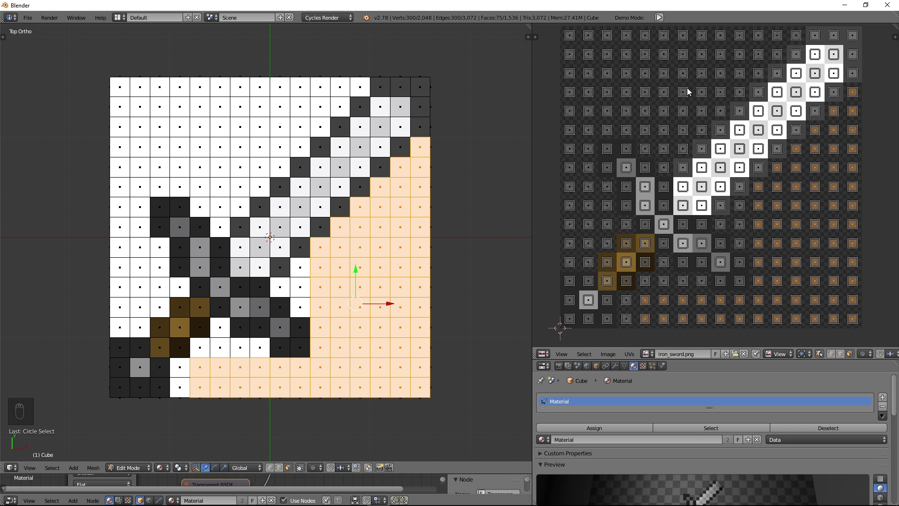
key(c)
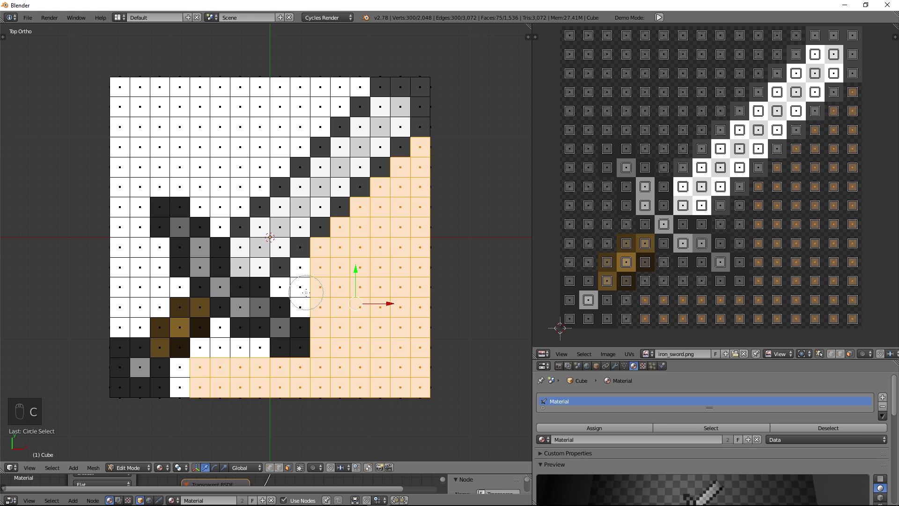
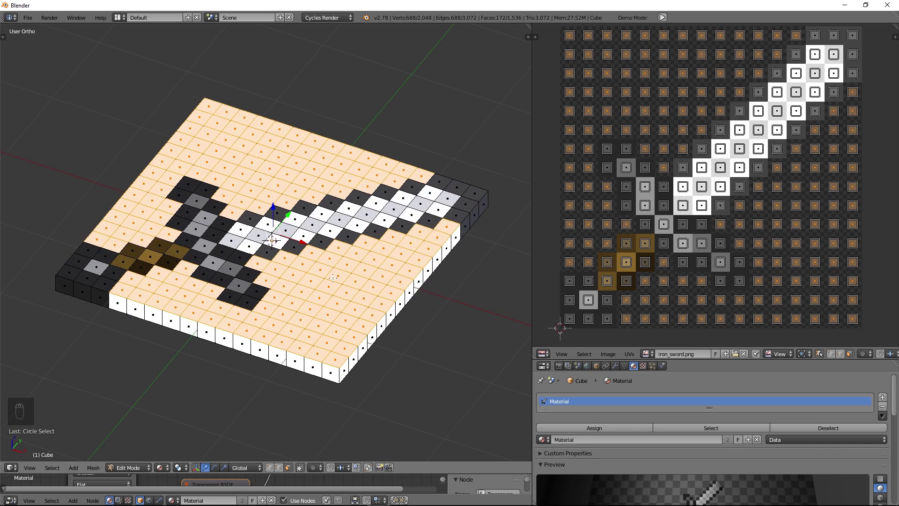
key(ctrl+l)
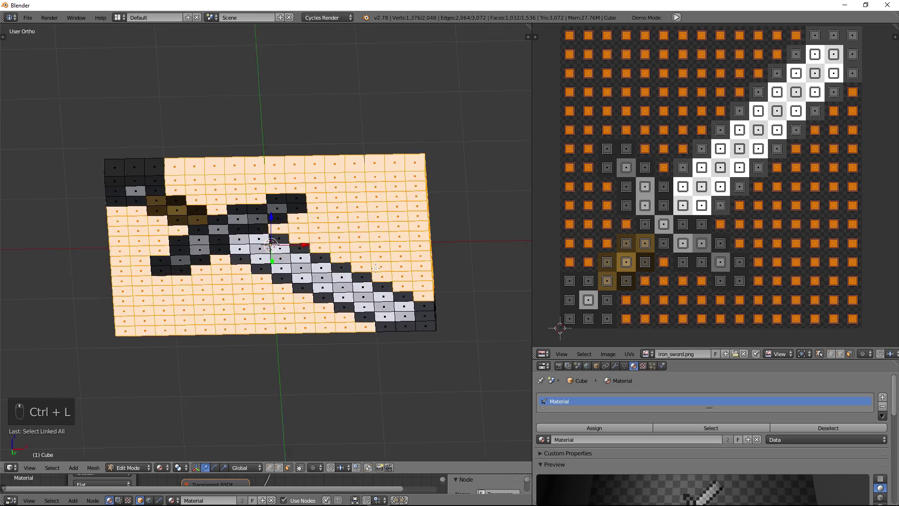
From top view, test-move the background cubes aside, undo, then delete them with X.
key(KP_7)
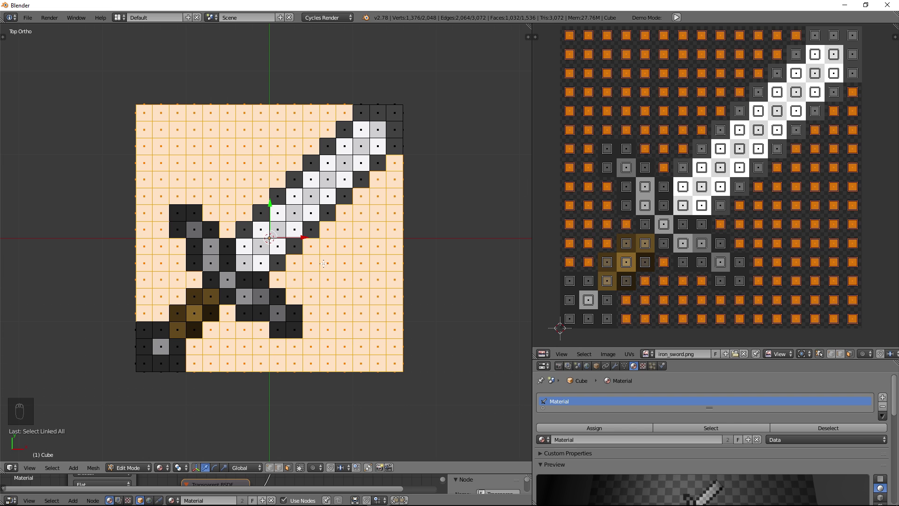
key(g)
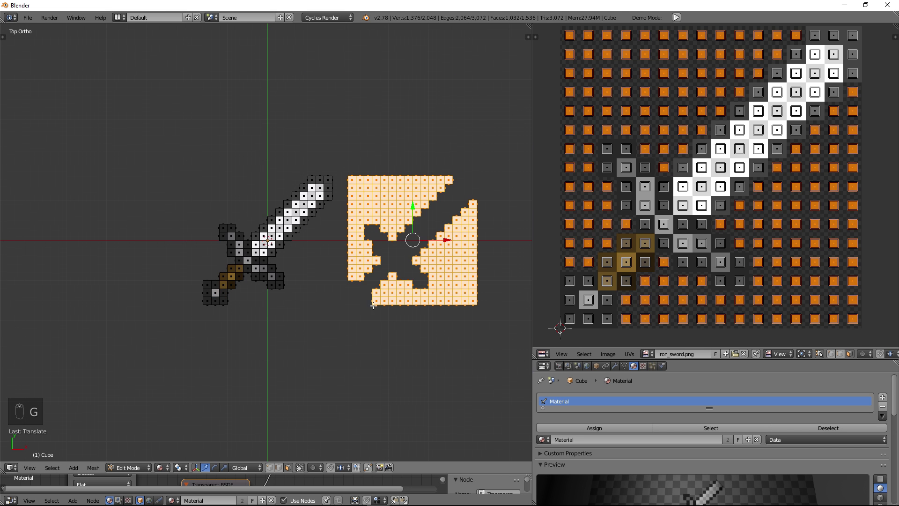
key(ctrl+z)
key(x)
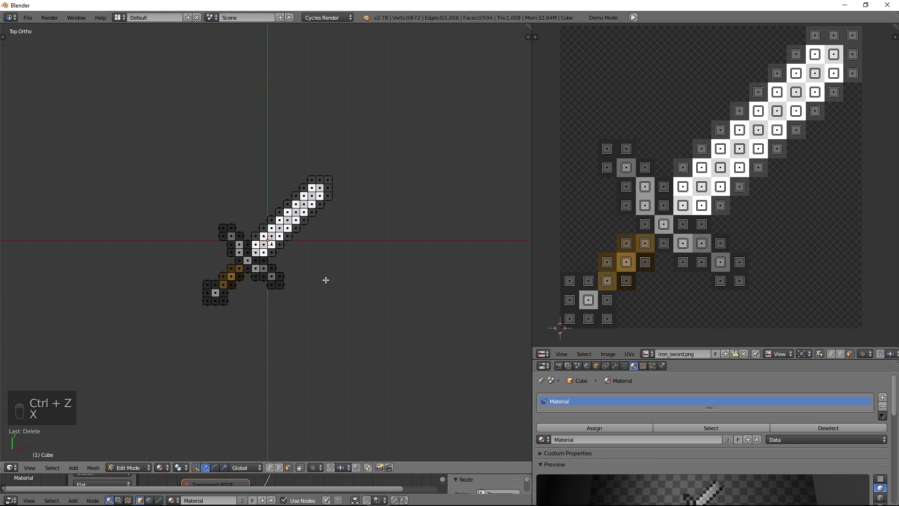
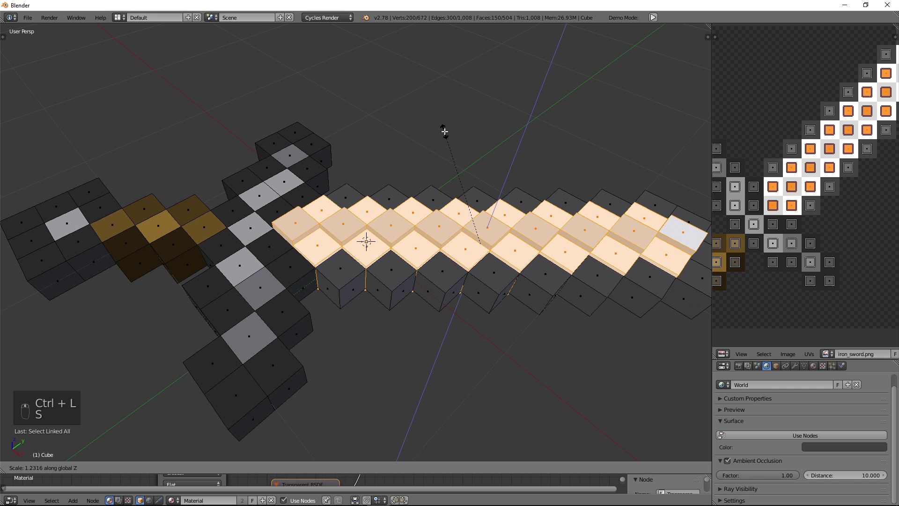
Clear the face selection on the remaining sword cubes.
key(a)
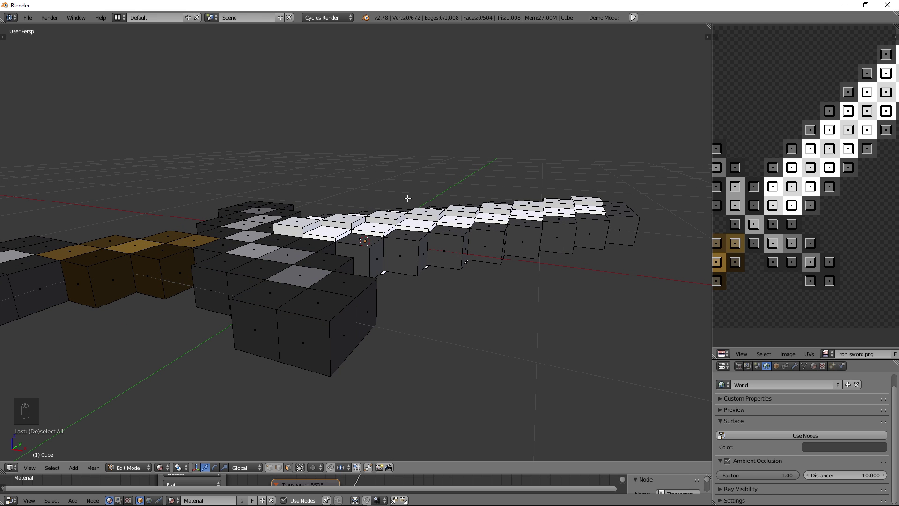
In Object Mode, orbit above the sword, toggle the N panel and wireframe shading.
key(Tab)
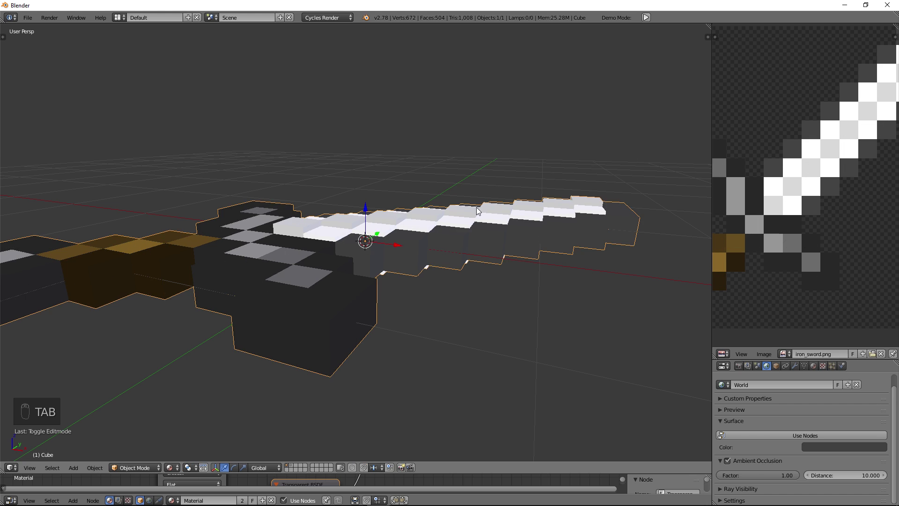
drag(508, 258, 660, 374)
key(n)
click(661, 374)
key(n)
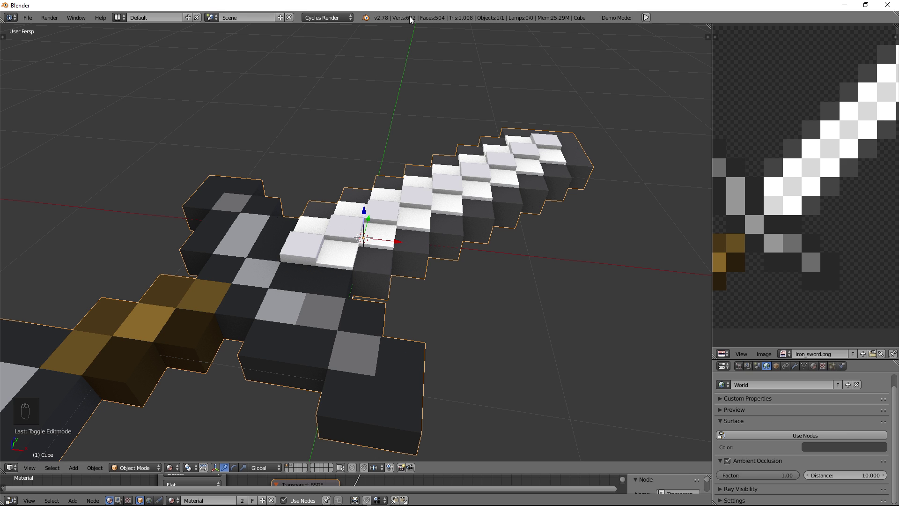
key(z)
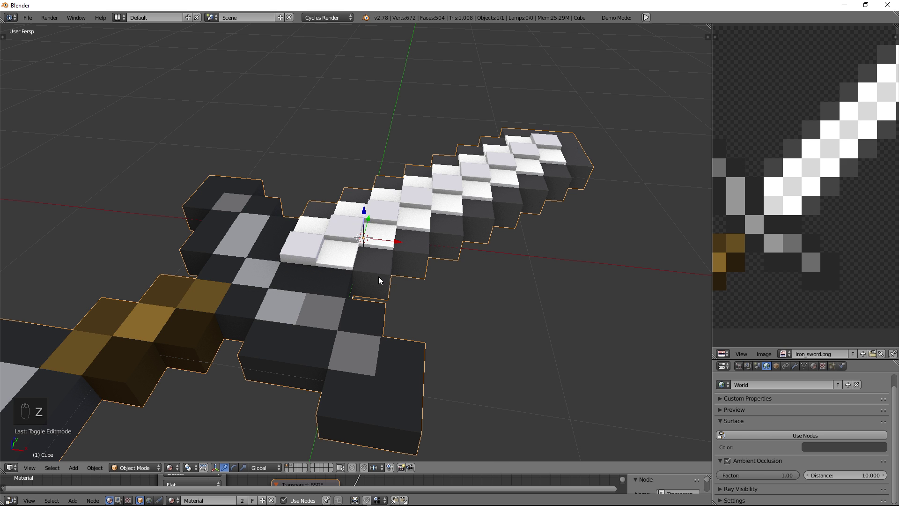
middle_click(378, 286)
Enter Edit Mode with all sword cubes selected and show the Tool Shelf.
key(Tab)
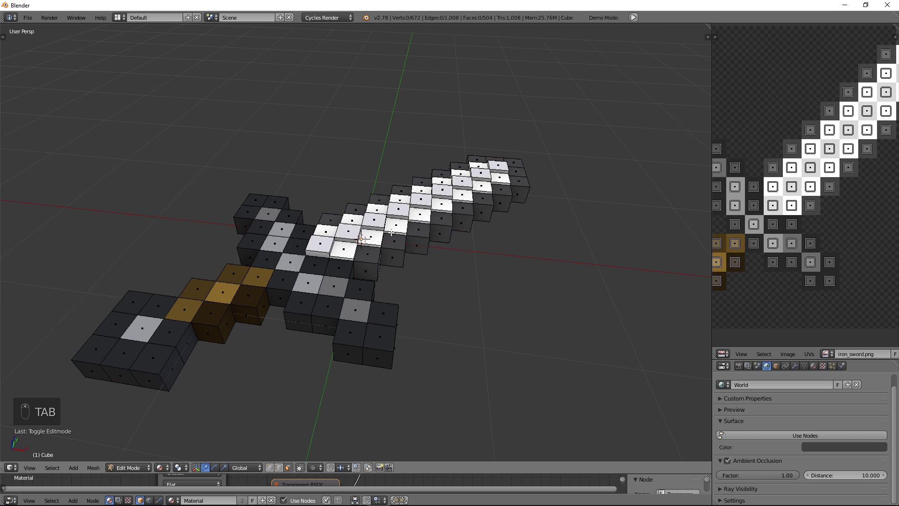
key(a)
key(t)
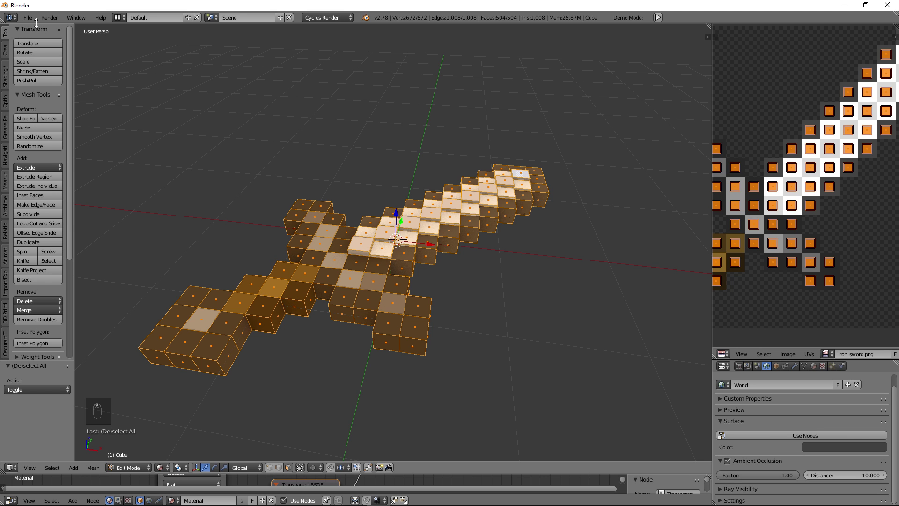
Run Remove Doubles on the sword, try a larger Merge Distance, then reset it to default.
drag(63, 160, 37, 237)
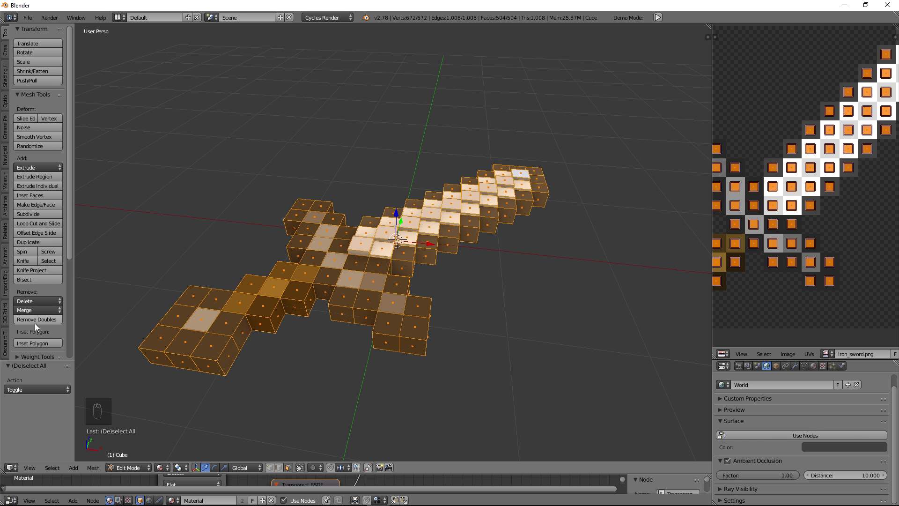
click(34, 326)
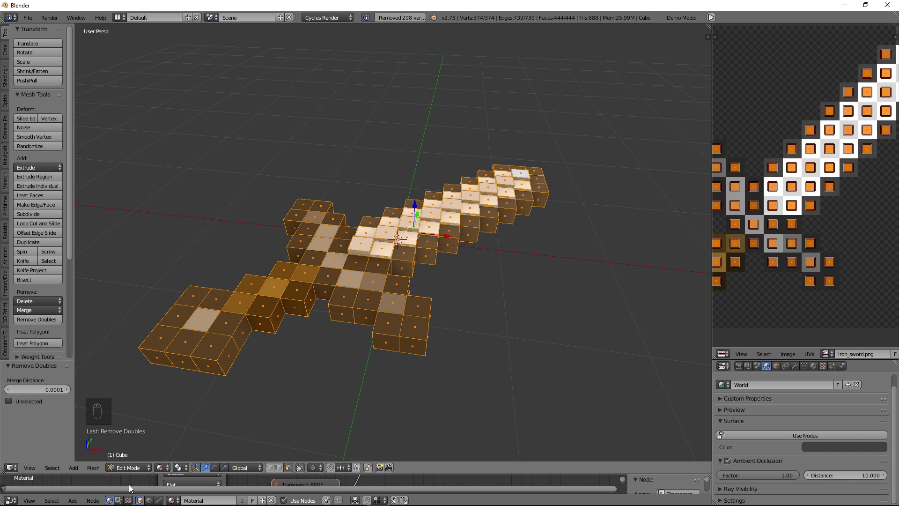
click(193, 388)
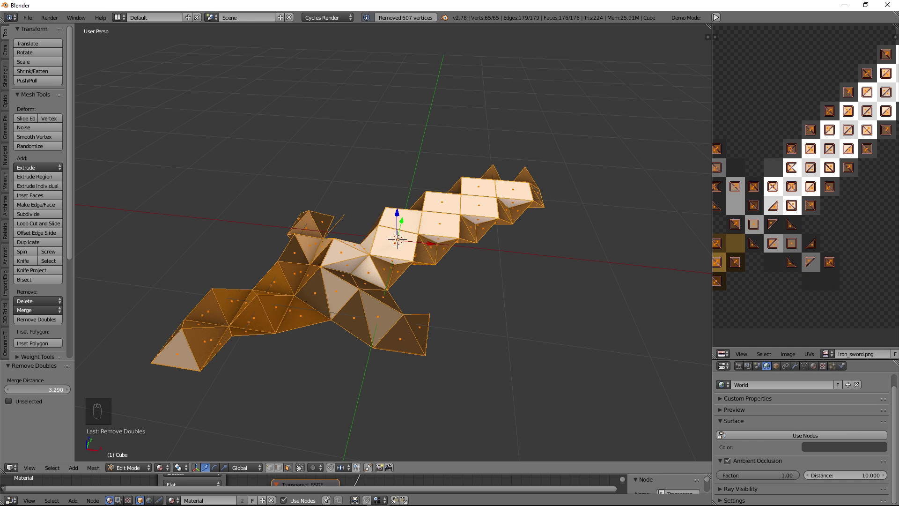
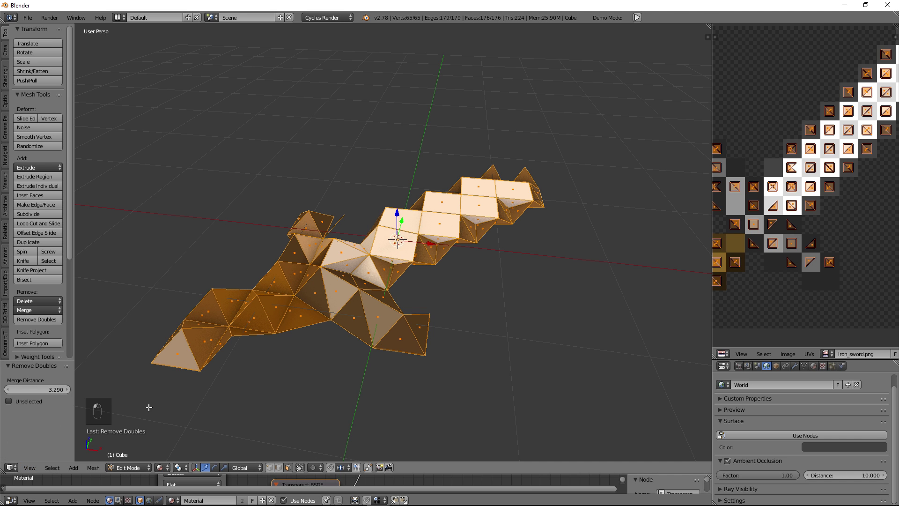
right_click(43, 393)
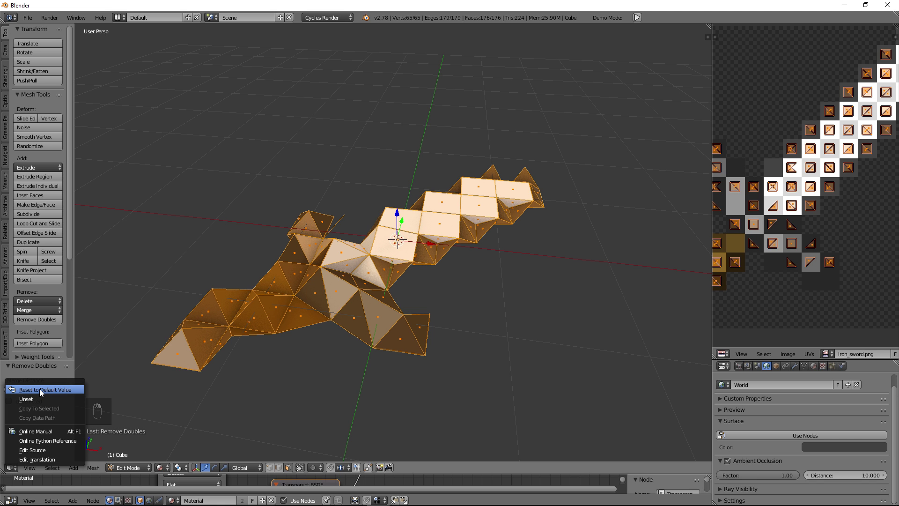